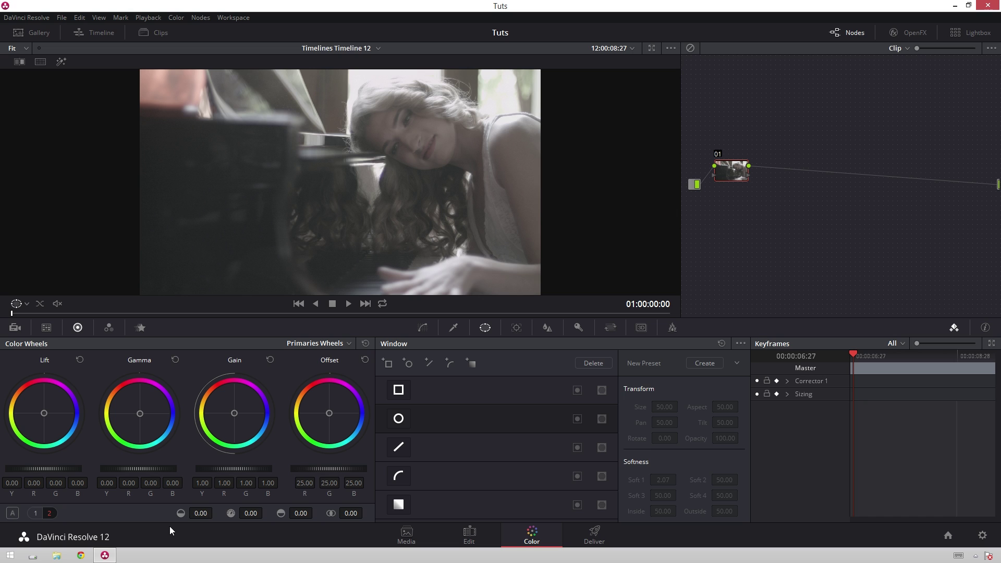
Step: Raise node 01's contrast (pivot 0.402) and saturation to 100, then add a serial node with Alt+S
{"action": "left_click", "coordinate": [37, 519]}
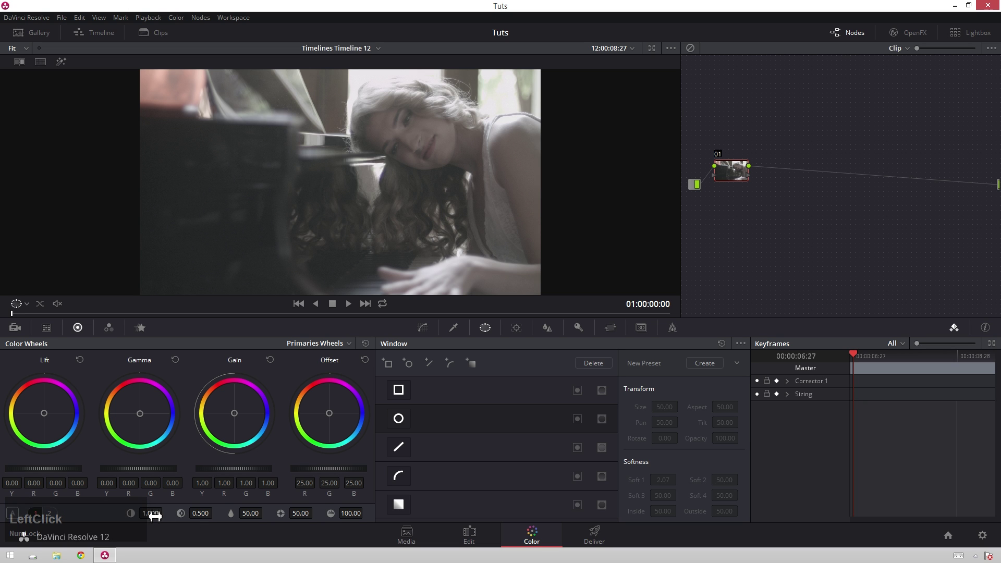
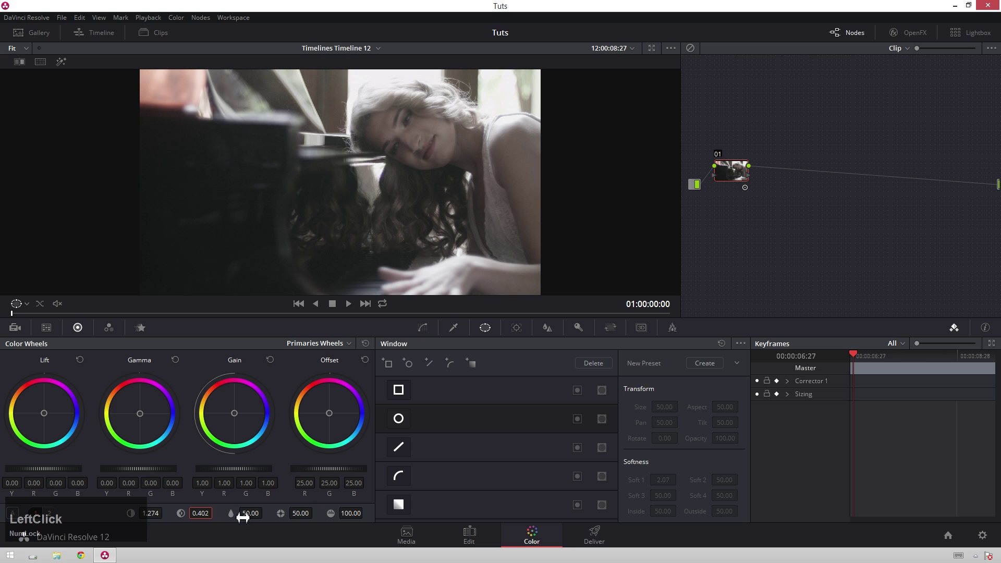
{"action": "left_click", "coordinate": [256, 510]}
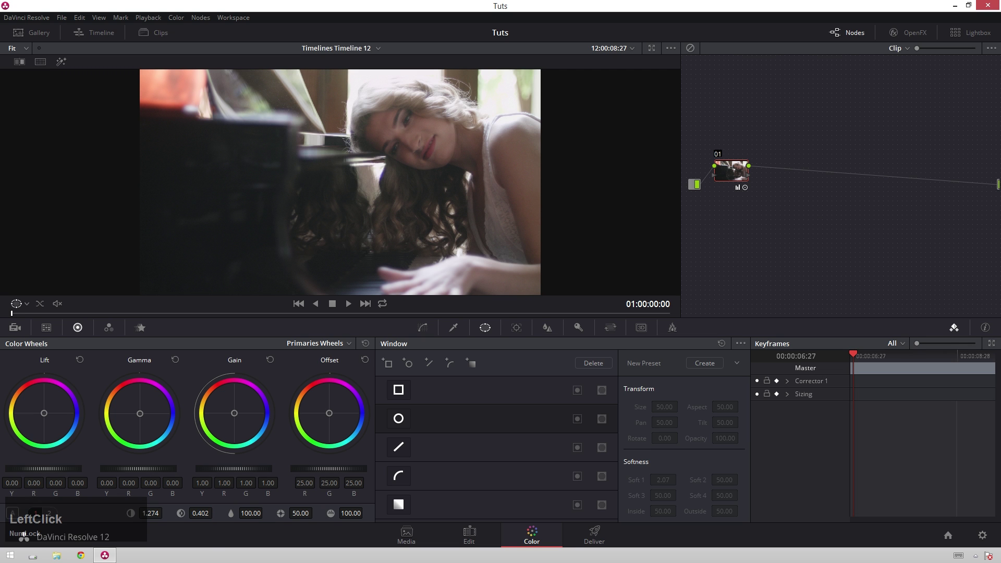
{"action": "type", "text": "sz"}
{"action": "key", "text": "alt+Num_Lock"}
Step: Add a node in parallel with node 02 using Alt+P, joined by a Parallel mixer
{"action": "type", "text": "s"}
{"action": "left_click", "coordinate": [797, 175]}
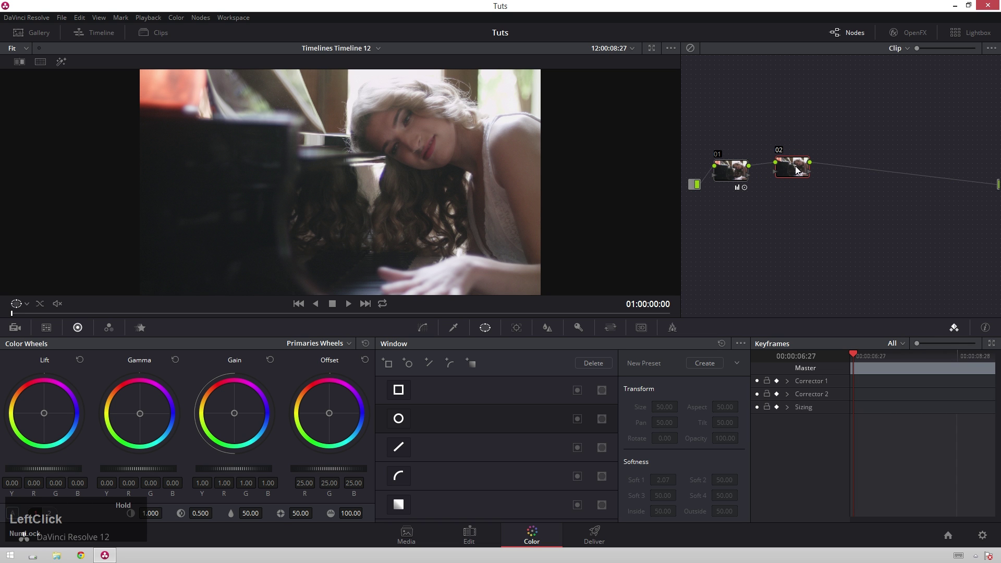
{"action": "key", "text": "p"}
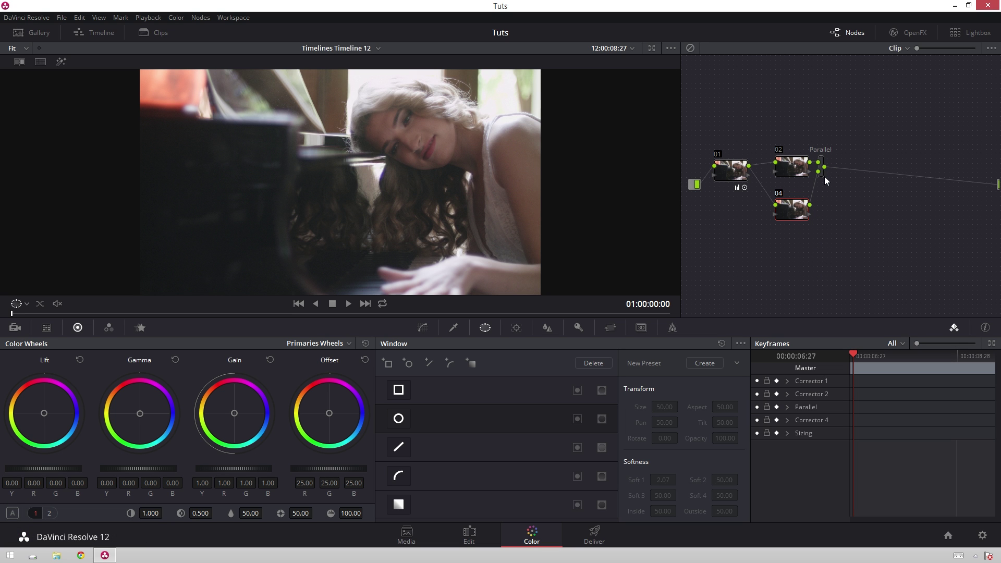
{"action": "left_click", "coordinate": [829, 180]}
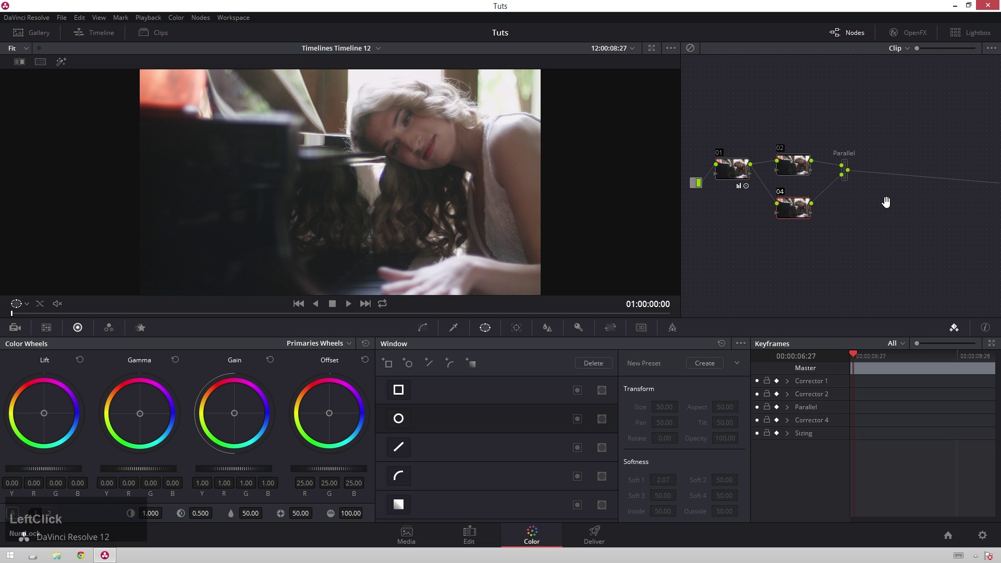
Step: Try extra mixer and parallel nodes via right-click Add Node, deleting the surplus mixer
{"action": "right_click", "coordinate": [862, 199]}
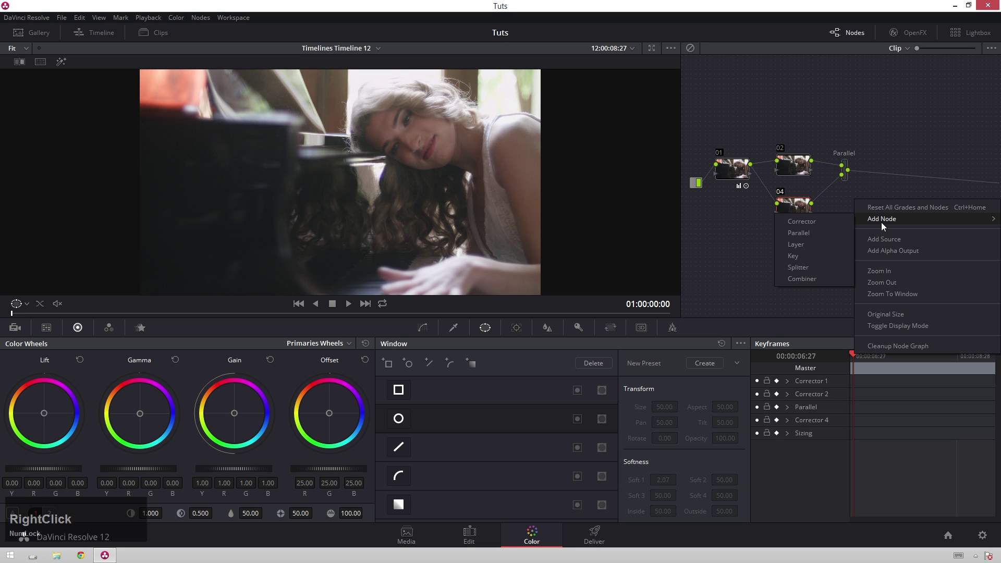
{"action": "left_click", "coordinate": [811, 236]}
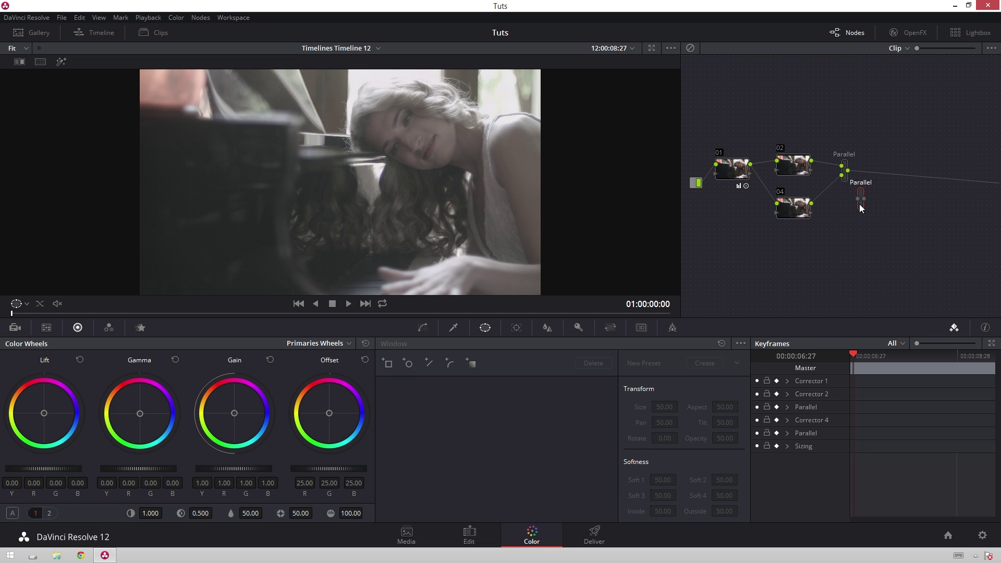
{"action": "right_click", "coordinate": [867, 209]}
{"action": "left_click", "coordinate": [871, 229]}
{"action": "right_click", "coordinate": [865, 211]}
{"action": "left_click", "coordinate": [879, 231]}
{"action": "key", "text": "Delete"}
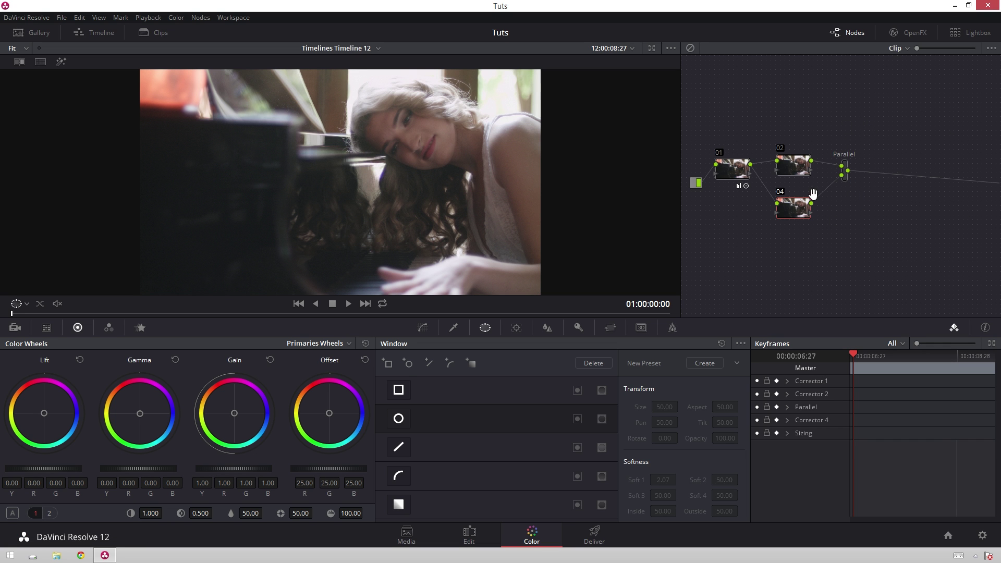
{"action": "left_click", "coordinate": [790, 215]}
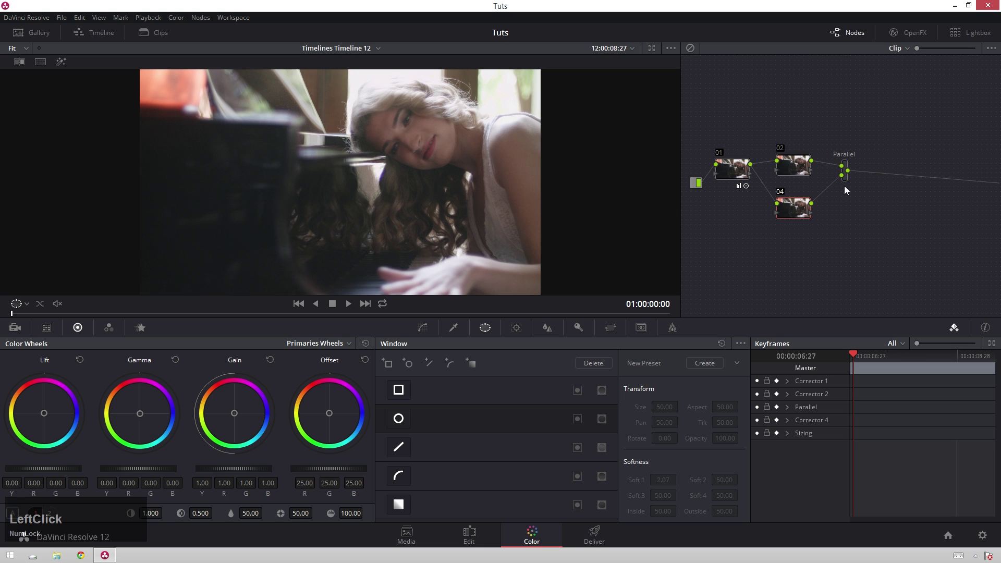
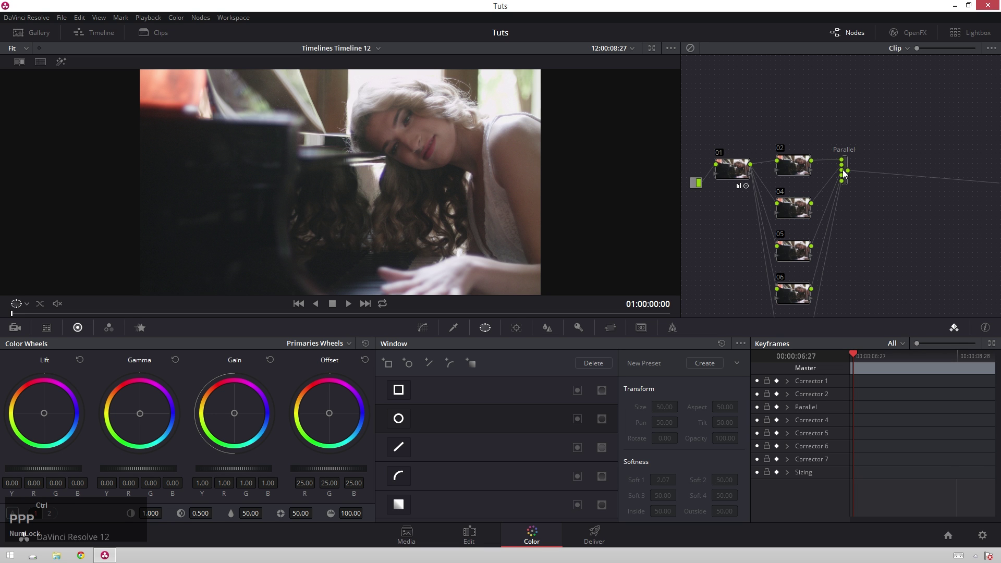
Step: Undo the extra parallel nodes so only the two-branch parallel tree remains
{"action": "key", "text": "ctrl+z"}
{"action": "key", "text": "ctrl+z"}
{"action": "key", "text": "ctrl+z"}
{"action": "type", "text": "PPPZZZ"}
Step: Compare nodes 01, 02 and 04, then drag nodes 02 and 04 neatly before the Parallel mixer
{"action": "left_click", "coordinate": [796, 174]}
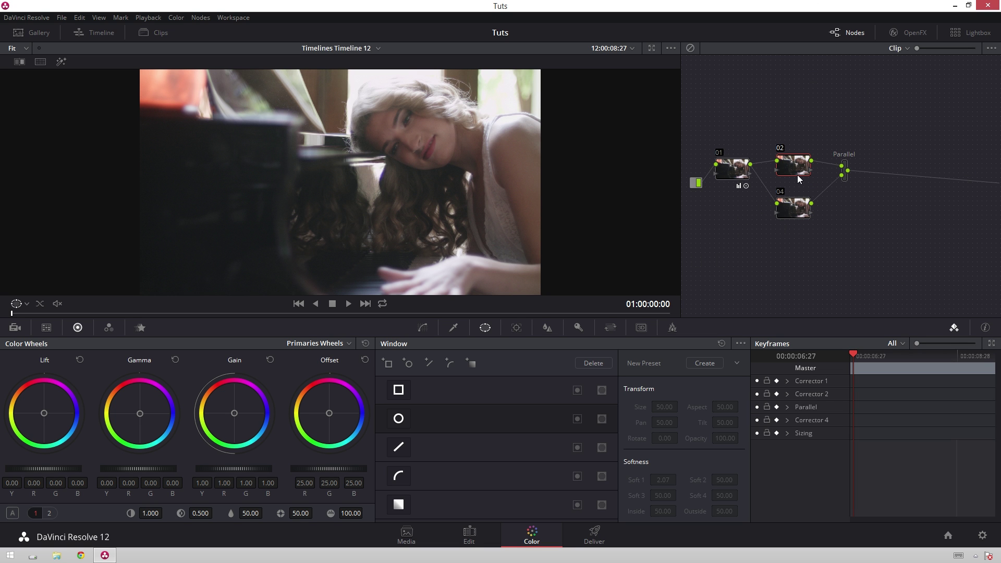
{"action": "left_click", "coordinate": [790, 164]}
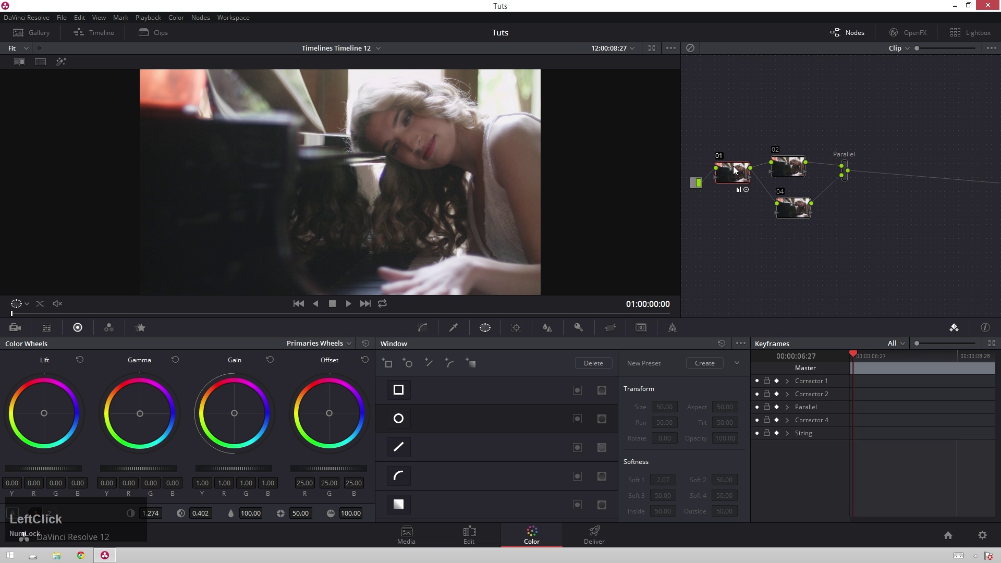
{"action": "left_click", "coordinate": [781, 177]}
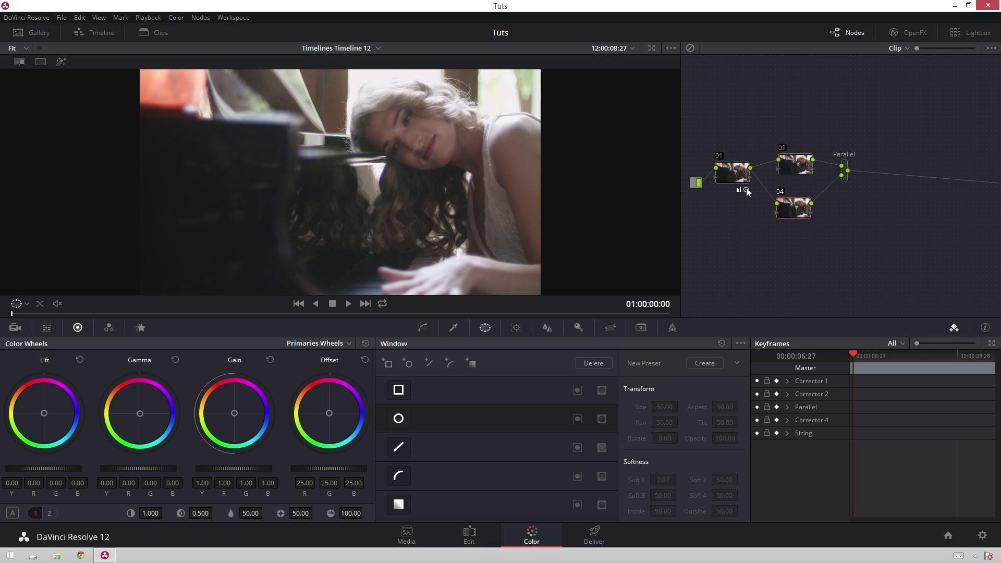
{"action": "left_click", "coordinate": [749, 180]}
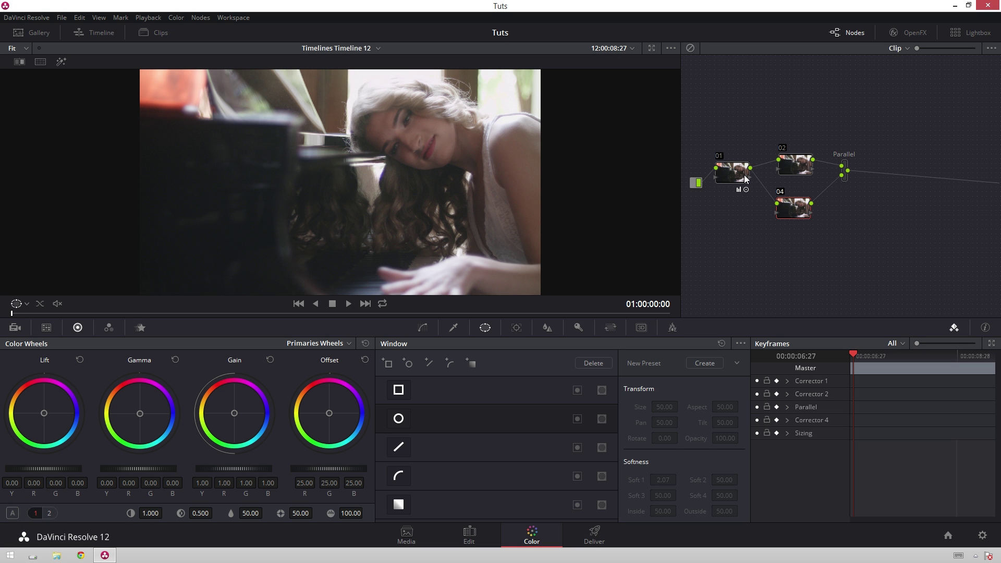
{"action": "left_click", "coordinate": [799, 166]}
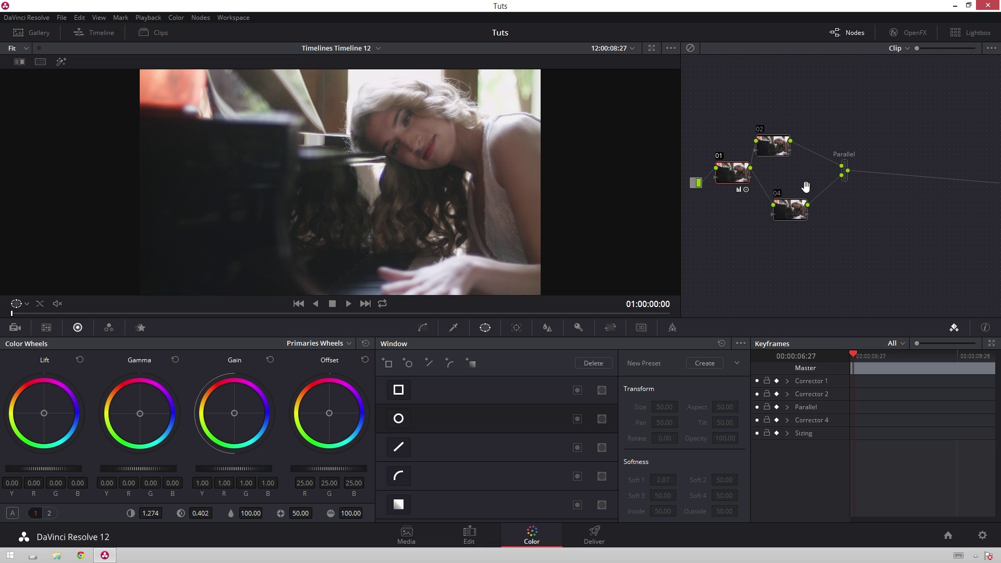
{"action": "left_click", "coordinate": [851, 183]}
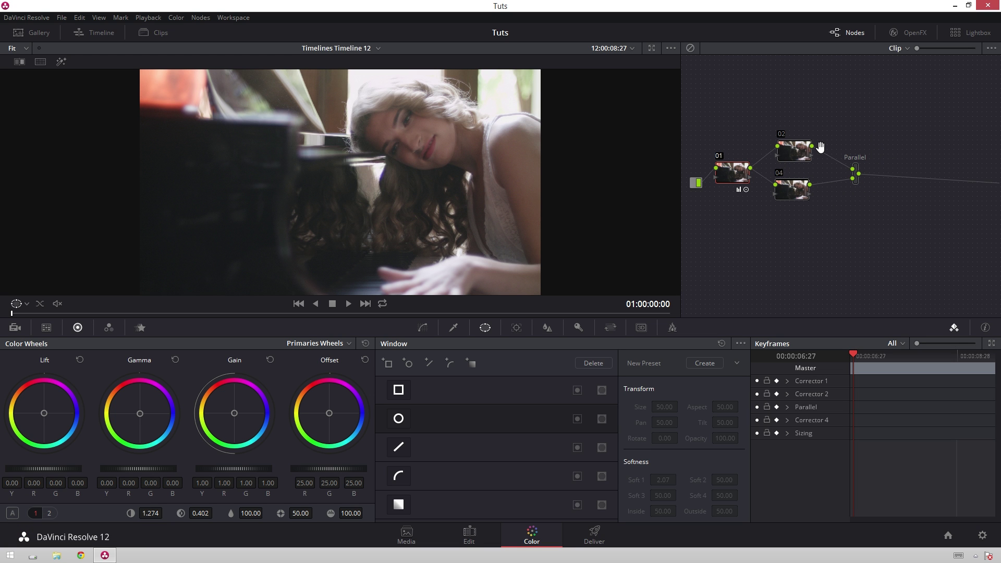
Step: Give each parallel node a Circle window, tinting one yellow-green and the other blue via Offset, then show Curves
{"action": "left_click", "coordinate": [812, 151]}
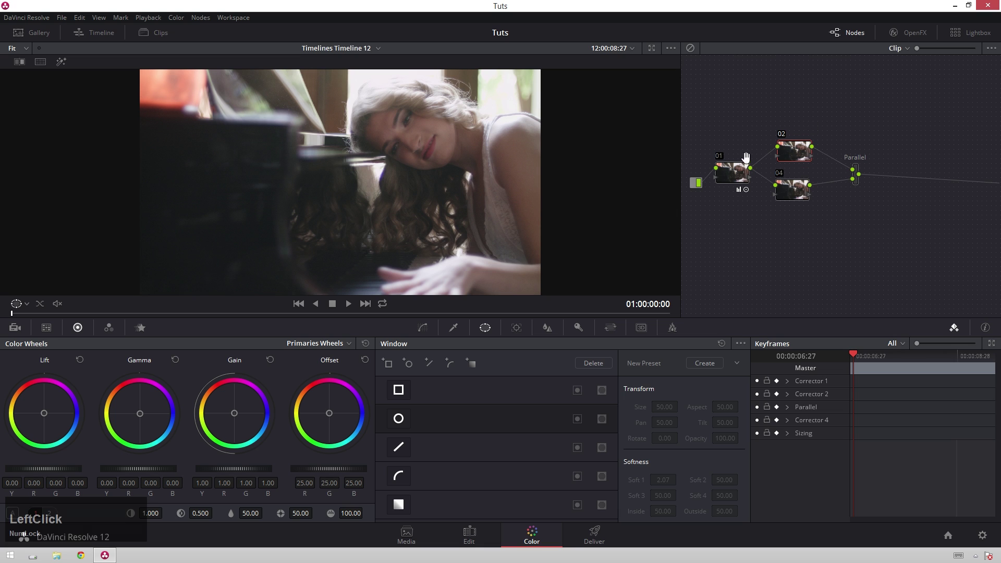
{"action": "left_click", "coordinate": [413, 419]}
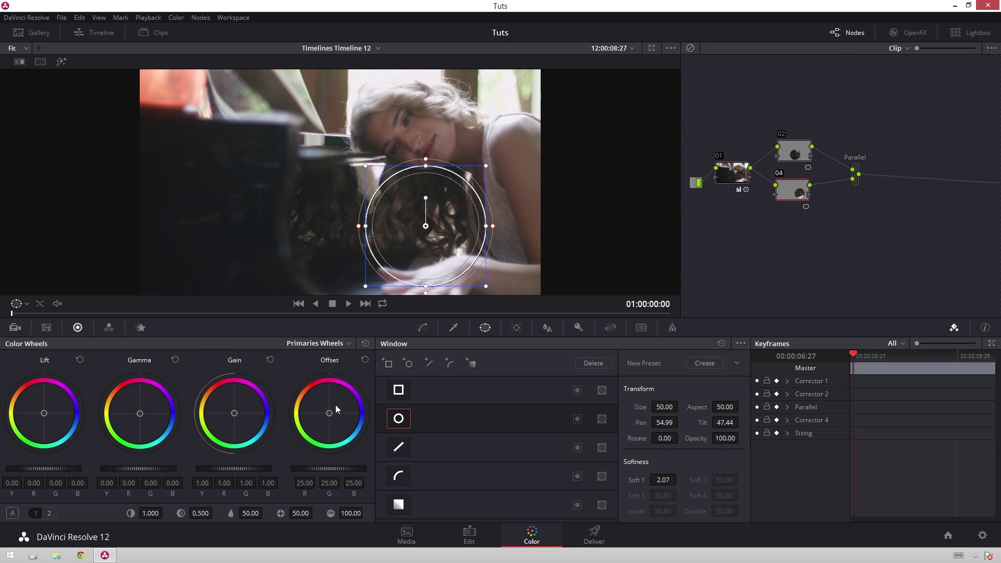
{"action": "left_click_drag", "start_coordinate": [340, 423], "coordinate": [132, 406]}
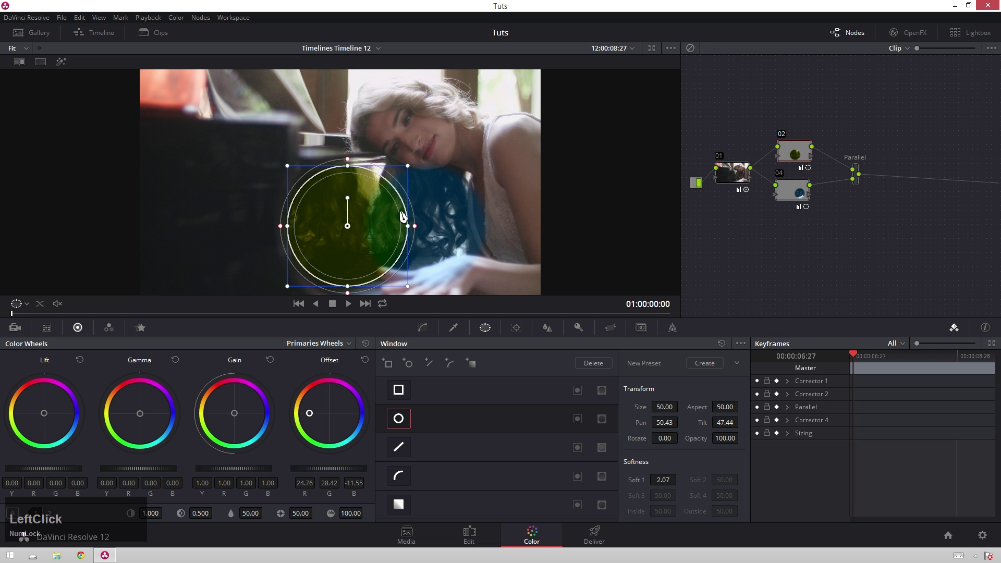
{"action": "left_click", "coordinate": [425, 338]}
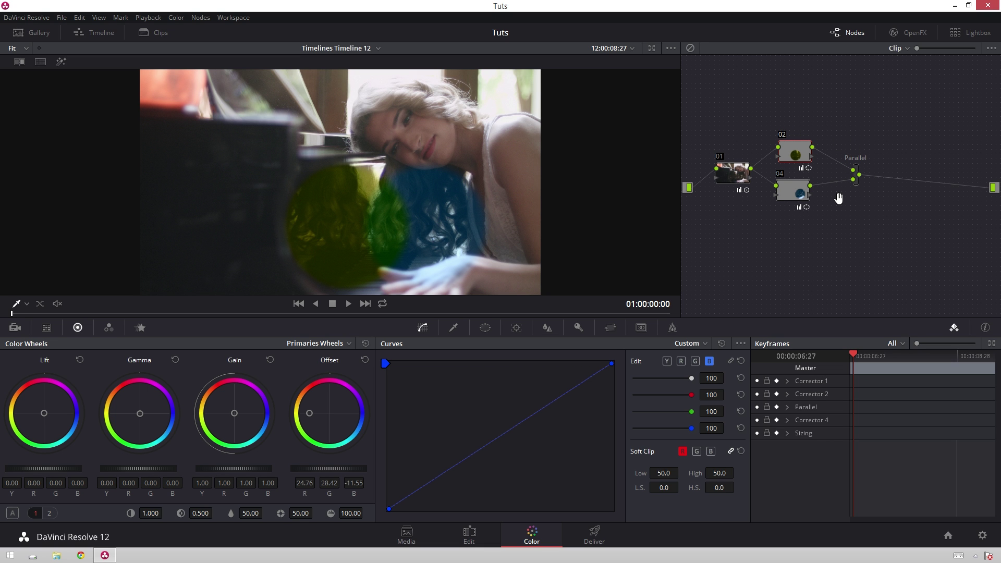
Step: Create a new local grade version for the clip named 'example'
{"action": "left_click", "coordinate": [174, 36]}
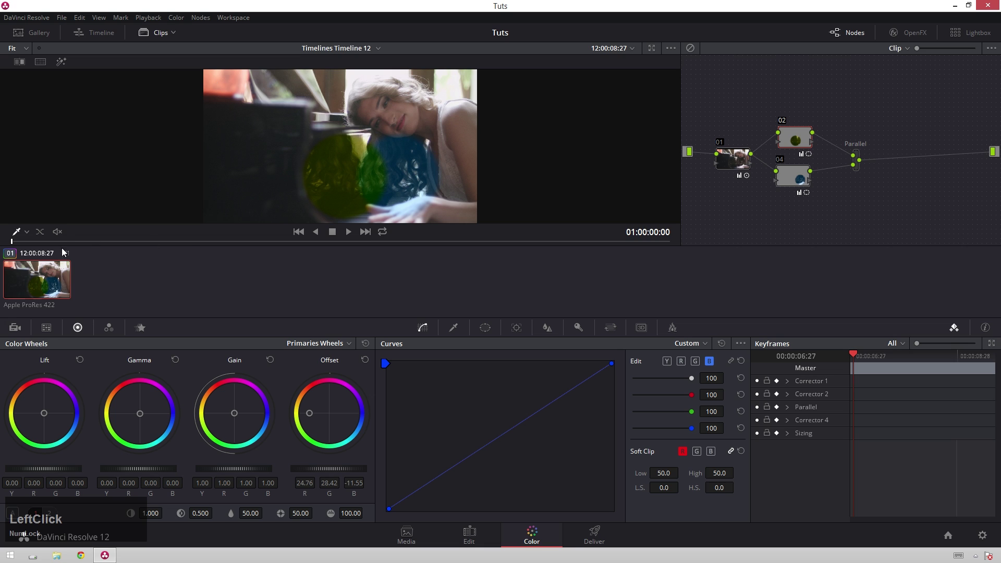
{"action": "right_click", "coordinate": [53, 287]}
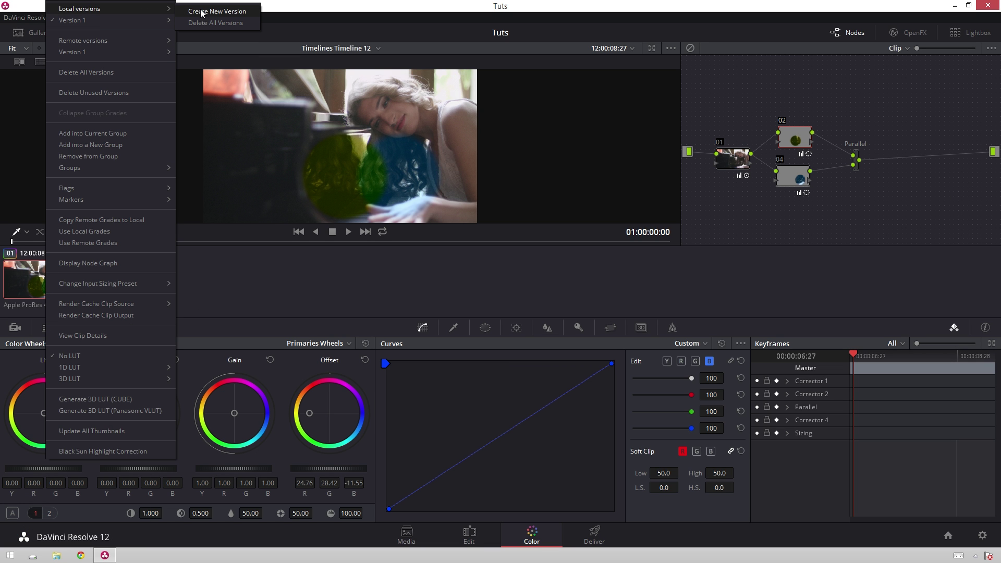
{"action": "left_click", "coordinate": [222, 15]}
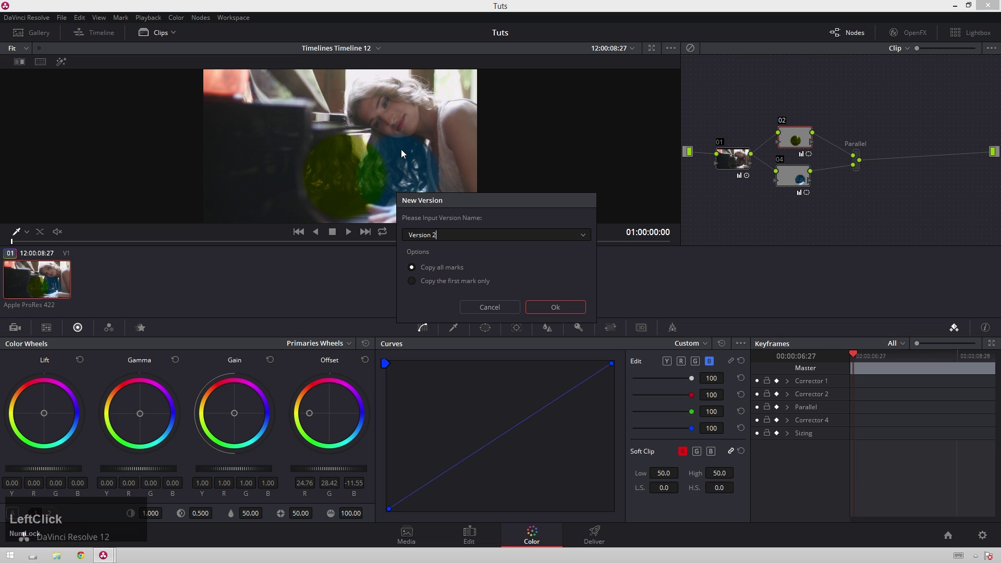
{"action": "left_click", "coordinate": [406, 153]}
{"action": "key", "text": "BackSpace"}
{"action": "type", "text": "example"}
{"action": "key", "text": "Return"}
Step: Hide the clip thumbnails strip again
{"action": "scroll", "scroll_direction": "up", "scroll_amount": 3}
{"action": "left_click", "coordinate": [162, 38]}
{"action": "left_click", "coordinate": [801, 164]}
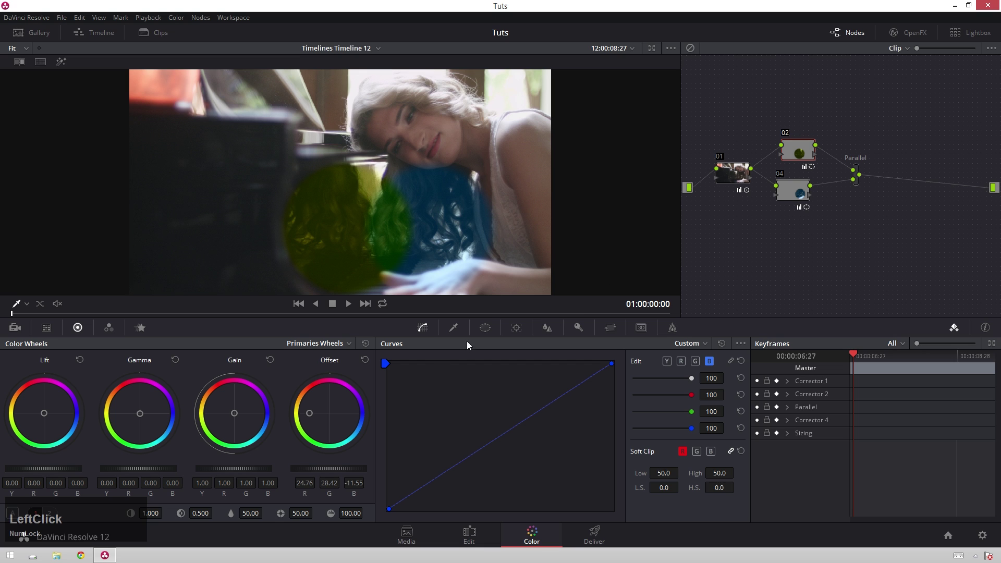
Step: Reset the Offset tint and disable the circle on node 04, then do the same on node 02
{"action": "left_click", "coordinate": [503, 326]}
{"action": "left_click", "coordinate": [411, 421]}
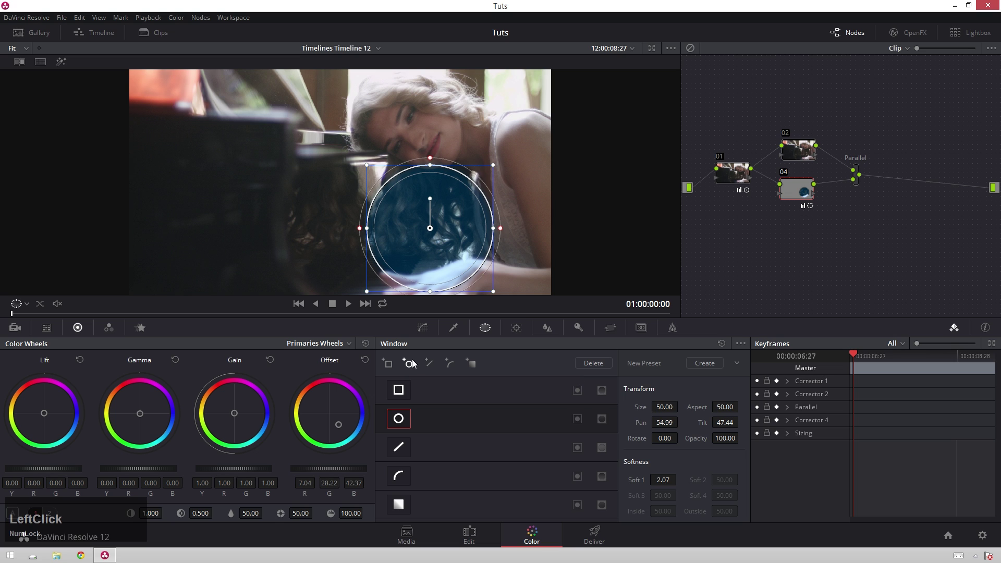
{"action": "left_click", "coordinate": [411, 427]}
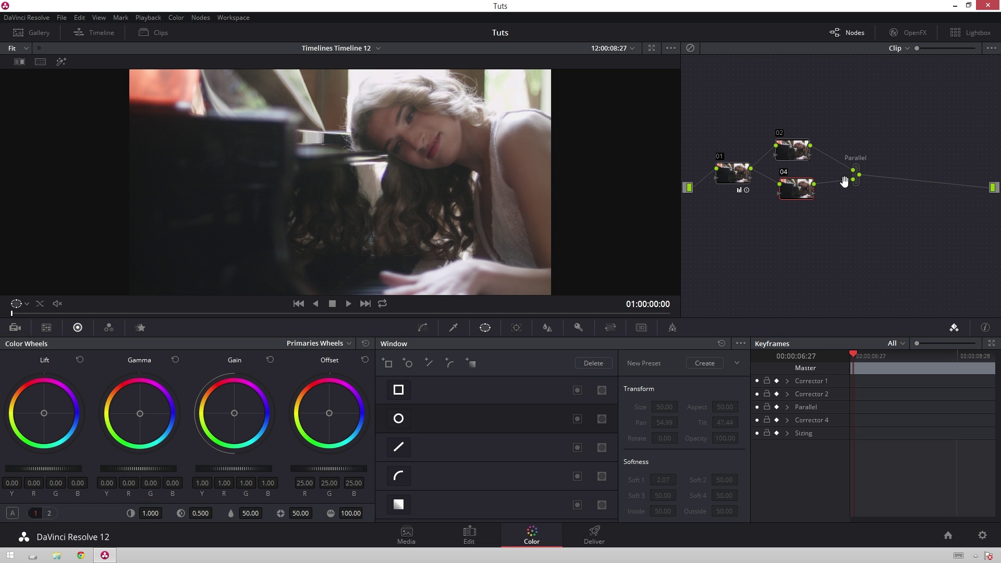
{"action": "left_click", "coordinate": [806, 147]}
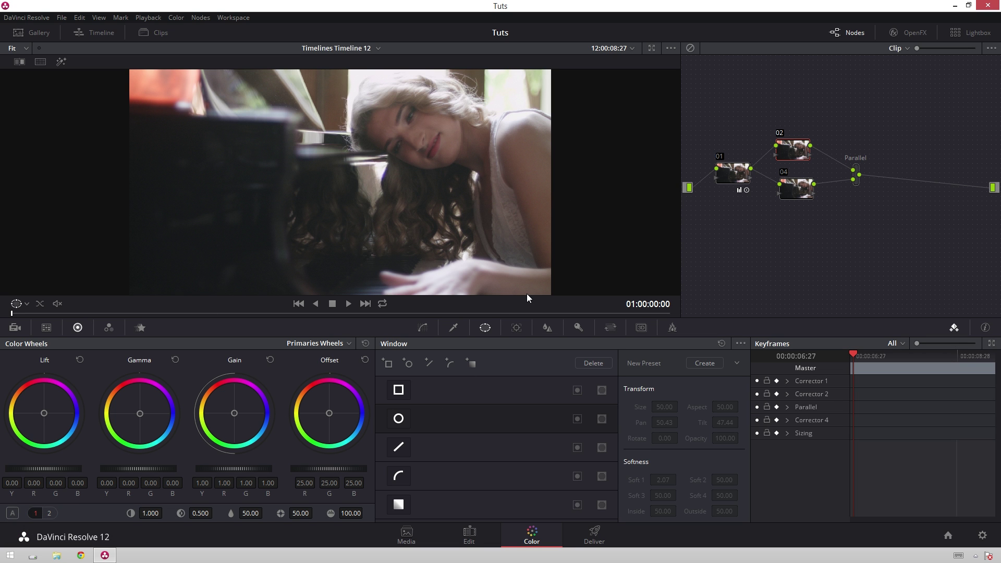
Step: Enable a Circle window on node 02, enlarge and soften it around the pianist, and invert it for a vignette
{"action": "left_click", "coordinate": [405, 433]}
{"action": "scroll", "scroll_direction": "down", "scroll_amount": 3}
{"action": "left_click", "coordinate": [409, 287]}
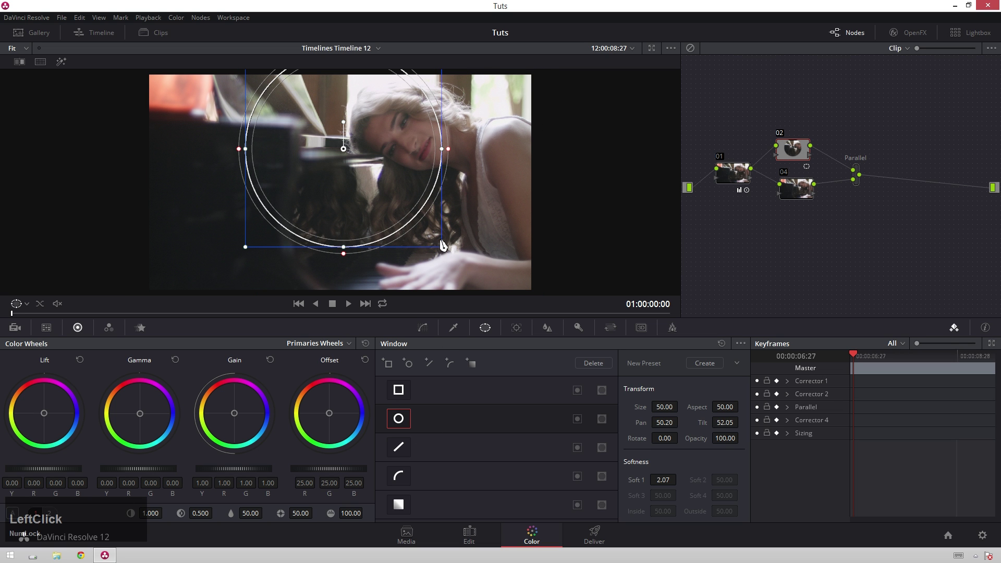
{"action": "left_click", "coordinate": [443, 251]}
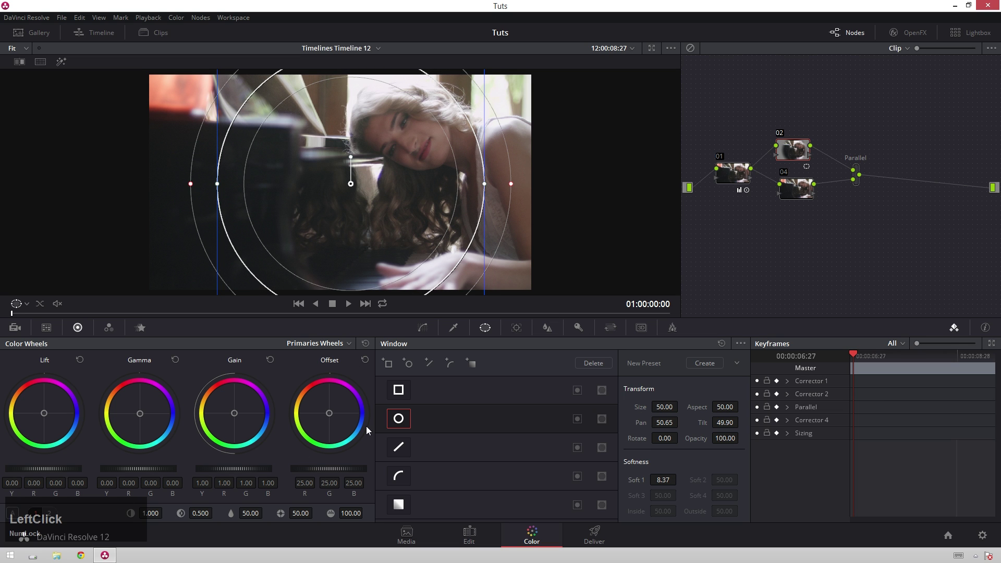
{"action": "left_click", "coordinate": [584, 422]}
{"action": "scroll", "scroll_direction": "down", "scroll_amount": 3}
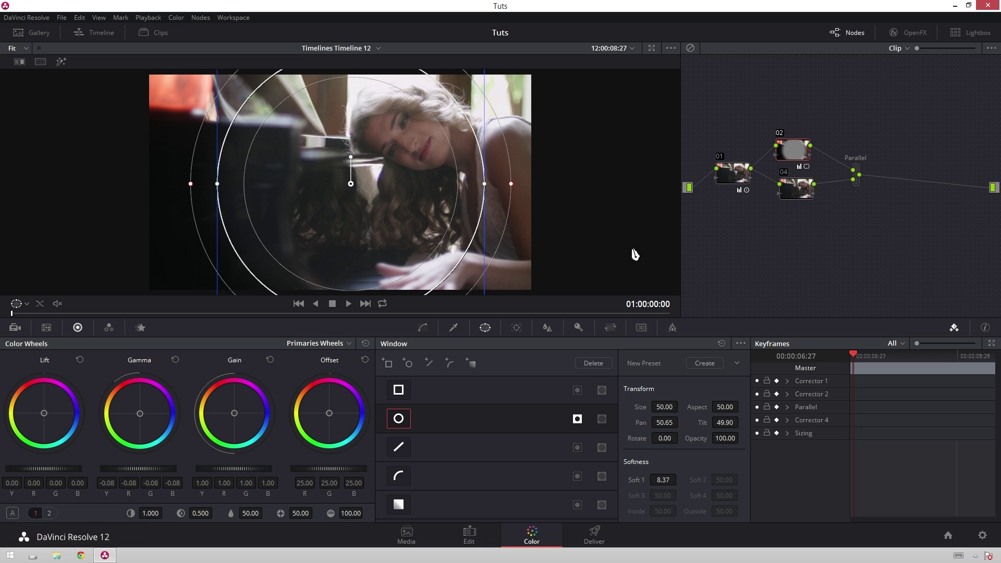
{"action": "scroll", "scroll_direction": "down", "scroll_amount": 3}
{"action": "left_click", "coordinate": [456, 296]}
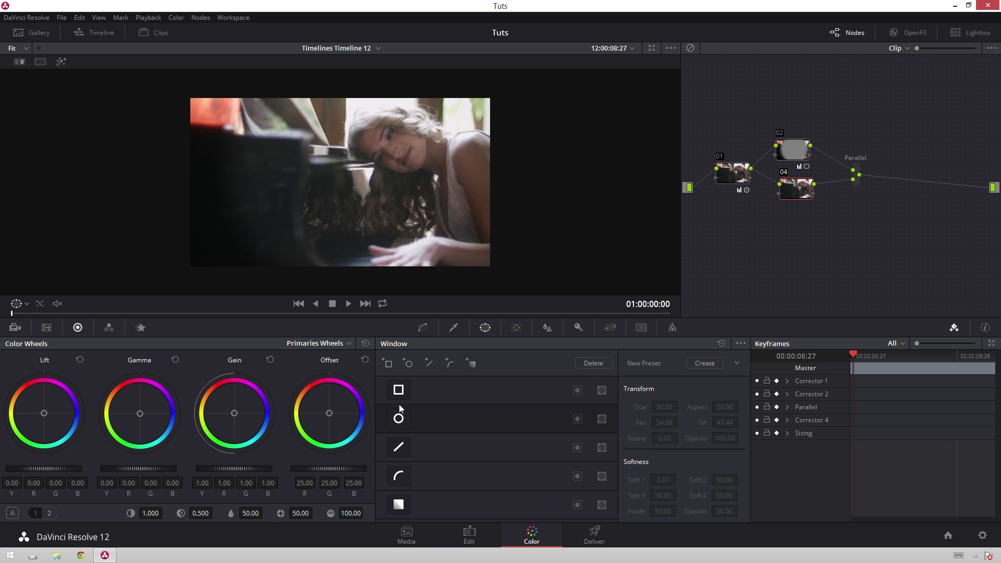
Step: Add a soft tilted Circle window over the face on node 04, raise Gain, and track it forward
{"action": "left_click", "coordinate": [410, 419]}
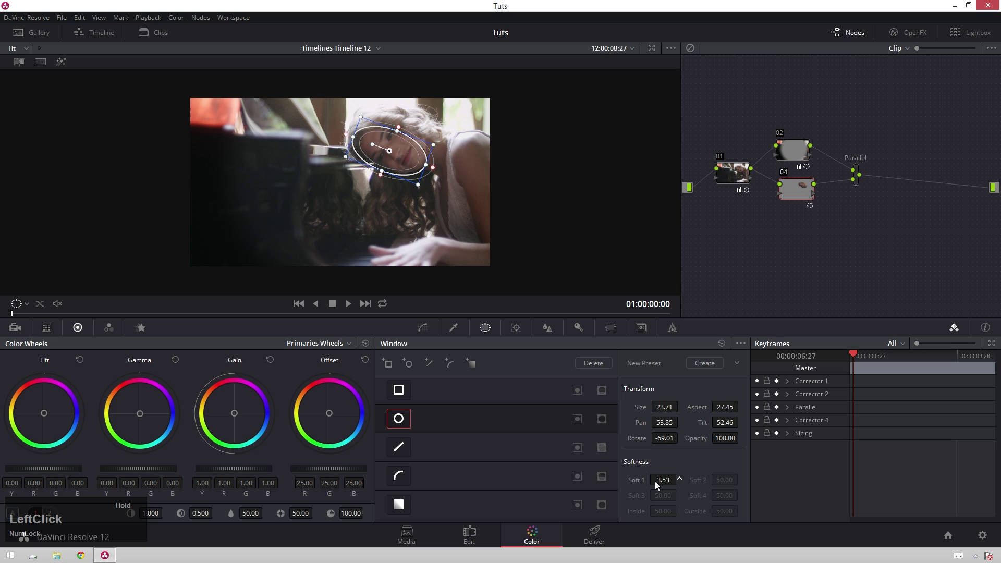
{"action": "scroll", "scroll_direction": "up", "scroll_amount": 3}
{"action": "scroll", "scroll_direction": "down", "scroll_amount": 3}
{"action": "scroll", "scroll_direction": "up", "scroll_amount": 3}
{"action": "scroll", "scroll_direction": "down", "scroll_amount": 3}
{"action": "scroll", "scroll_direction": "up", "scroll_amount": 3}
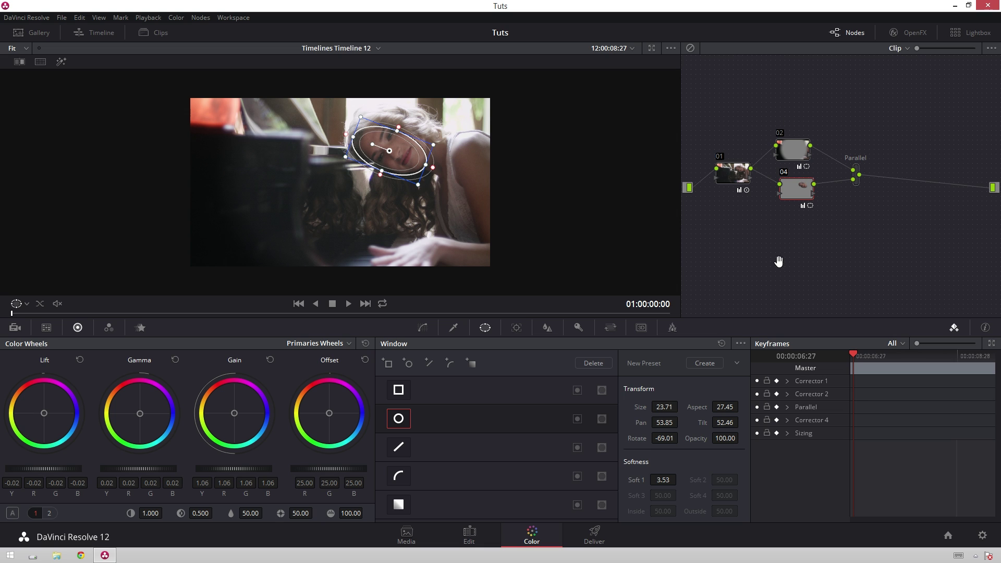
{"action": "left_click", "coordinate": [512, 330]}
{"action": "left_click", "coordinate": [445, 368]}
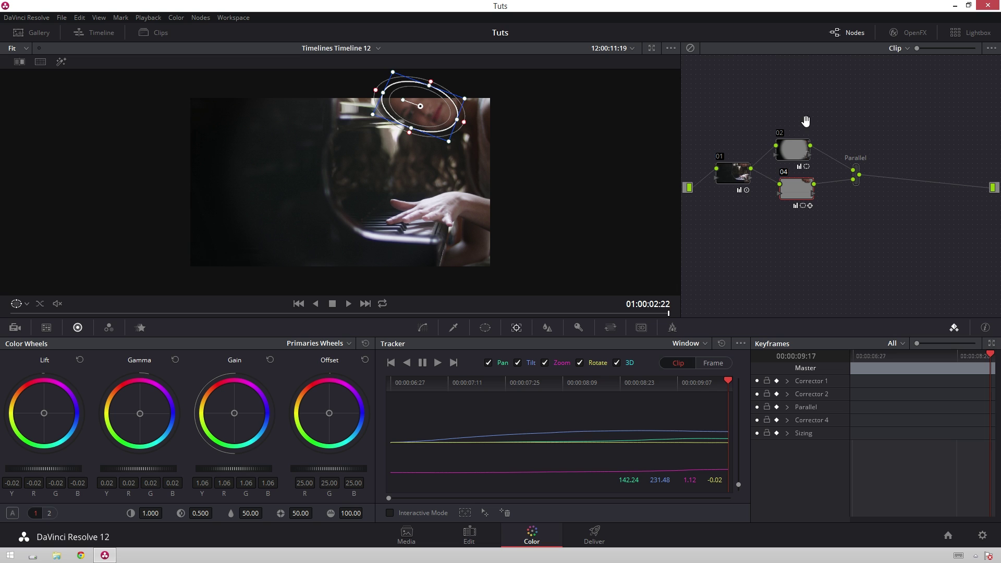
Step: Check the vignette node and the tracked face node by selecting each in turn
{"action": "left_click", "coordinate": [811, 200]}
{"action": "left_click", "coordinate": [807, 154]}
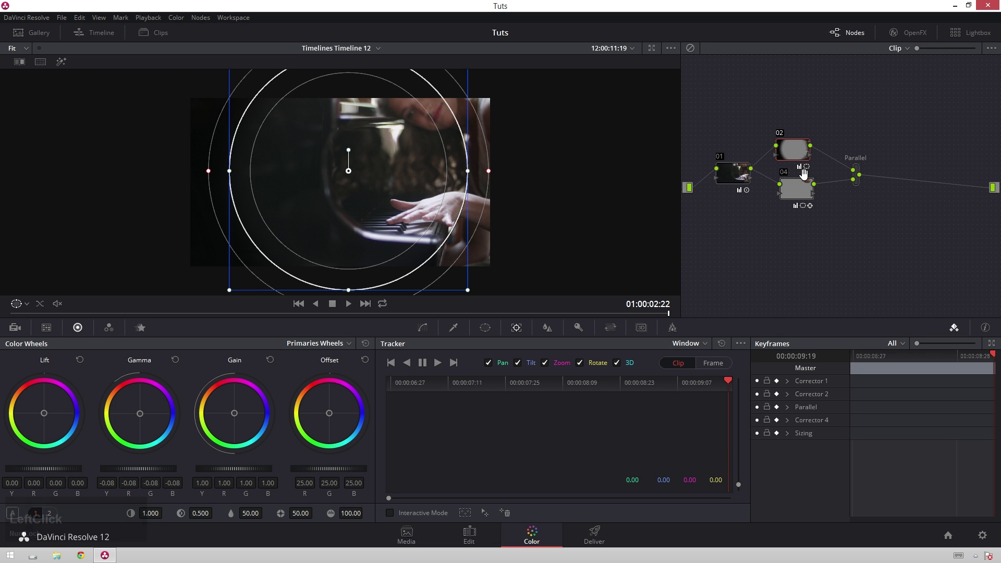
{"action": "left_click", "coordinate": [806, 187]}
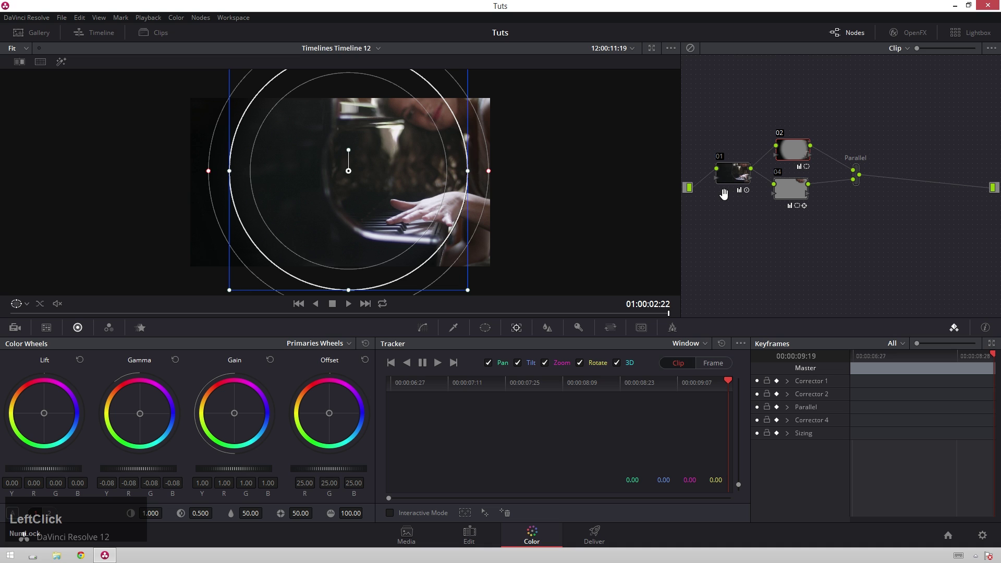
{"action": "left_click", "coordinate": [803, 196]}
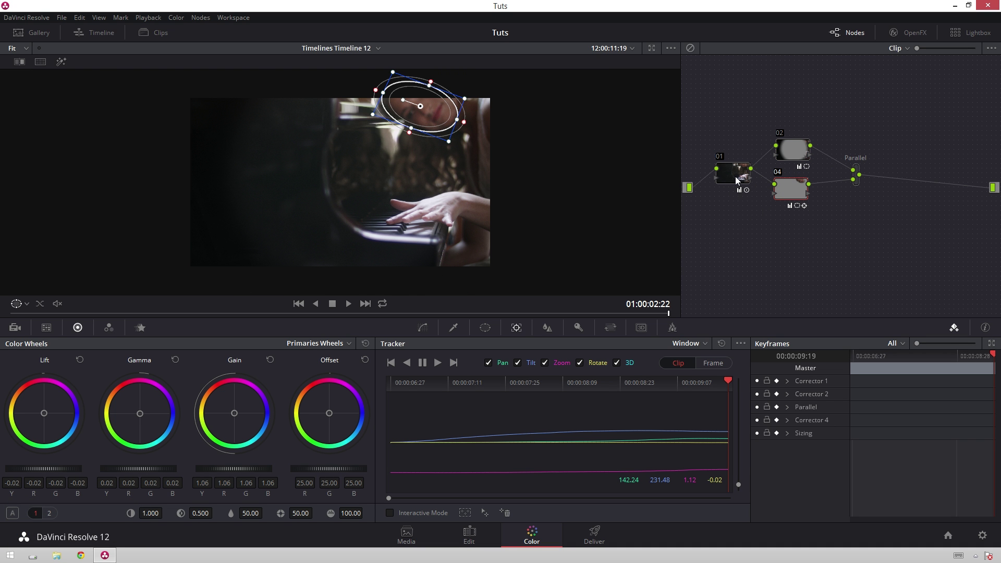
{"action": "left_click", "coordinate": [740, 180]}
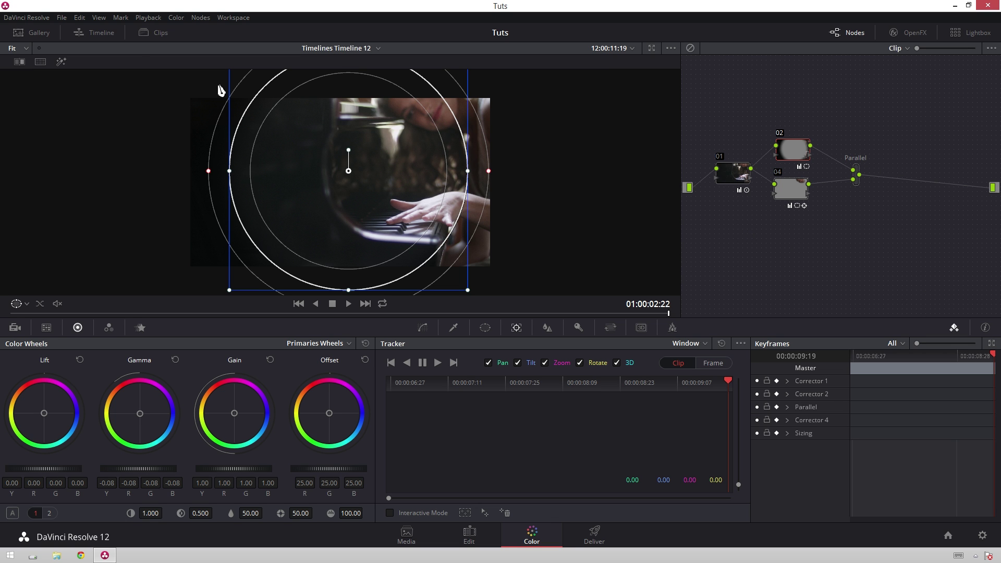
Step: Load the clip's original Version 1 grade from Local Versions and hide the Clips strip
{"action": "left_click", "coordinate": [880, 145]}
{"action": "left_click", "coordinate": [163, 40]}
{"action": "right_click", "coordinate": [41, 277]}
{"action": "left_click", "coordinate": [243, 30]}
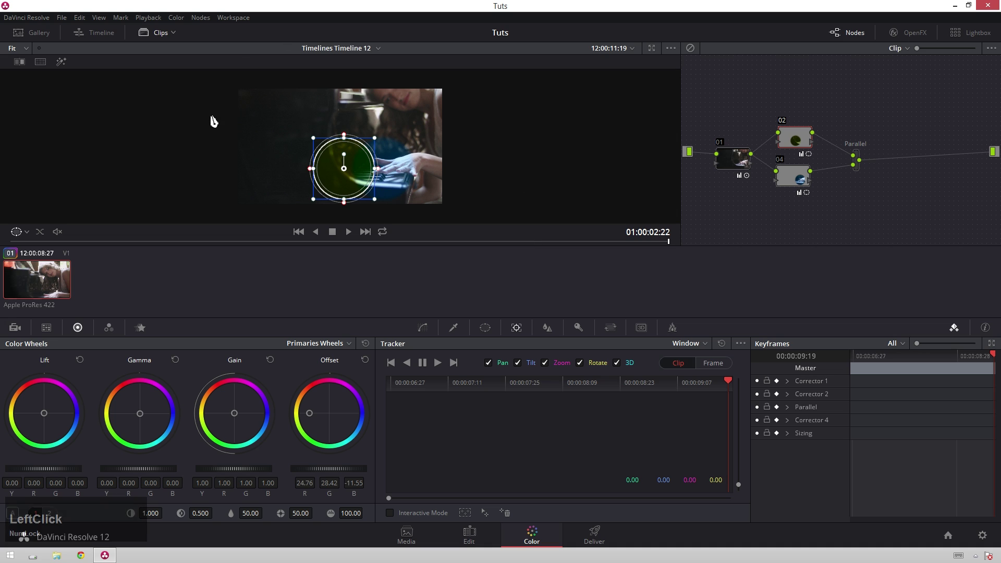
{"action": "left_click", "coordinate": [157, 33]}
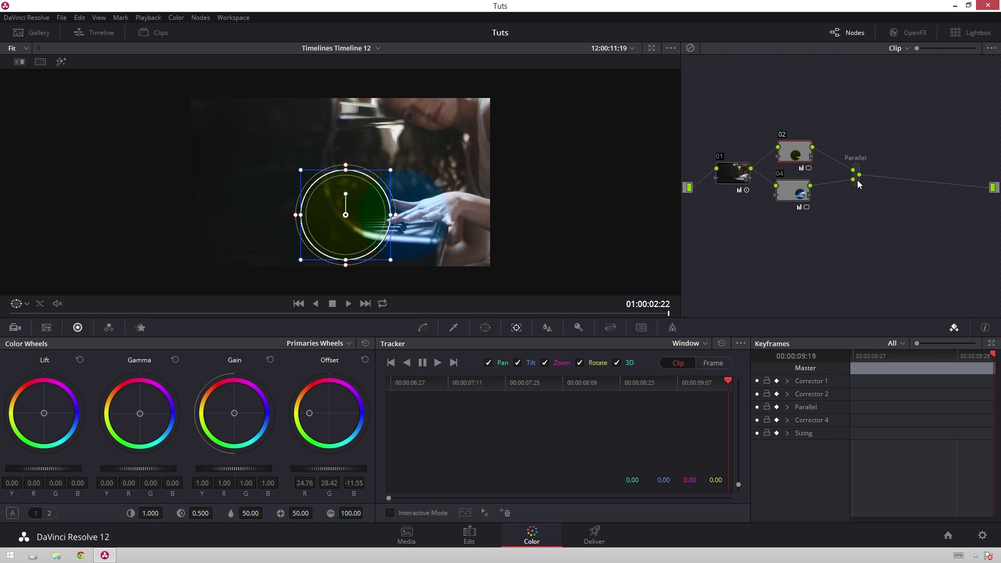
Step: Morph the Parallel mixer into a Layer Mixer node
{"action": "left_click", "coordinate": [862, 185]}
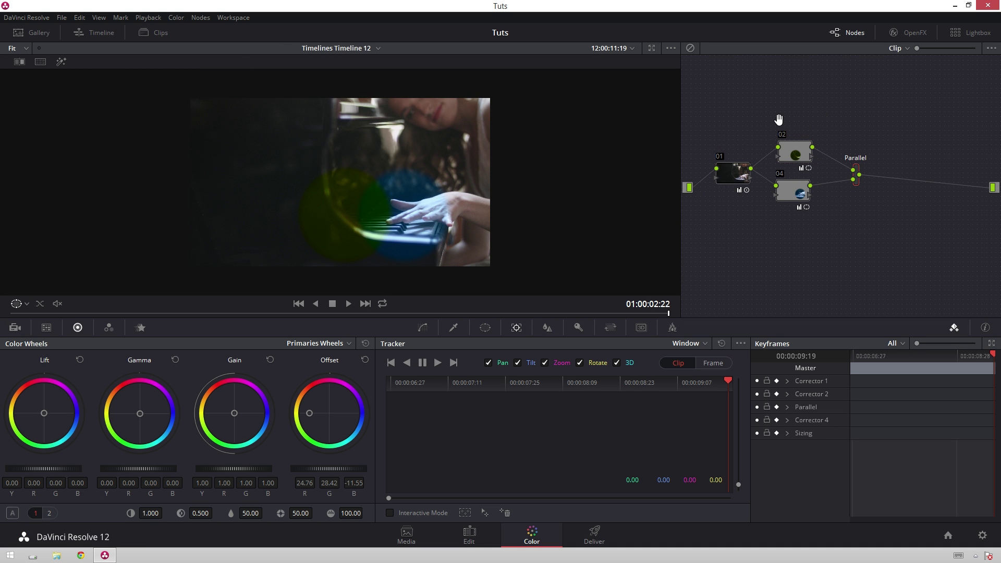
{"action": "right_click", "coordinate": [862, 180]}
{"action": "left_click", "coordinate": [893, 220]}
Step: Pan and zoom the viewer to inspect the tints over the pianist's hands, then bring up the layer mixer's options
{"action": "scroll", "scroll_direction": "up", "scroll_amount": 3}
{"action": "middle_click", "coordinate": [434, 216]}
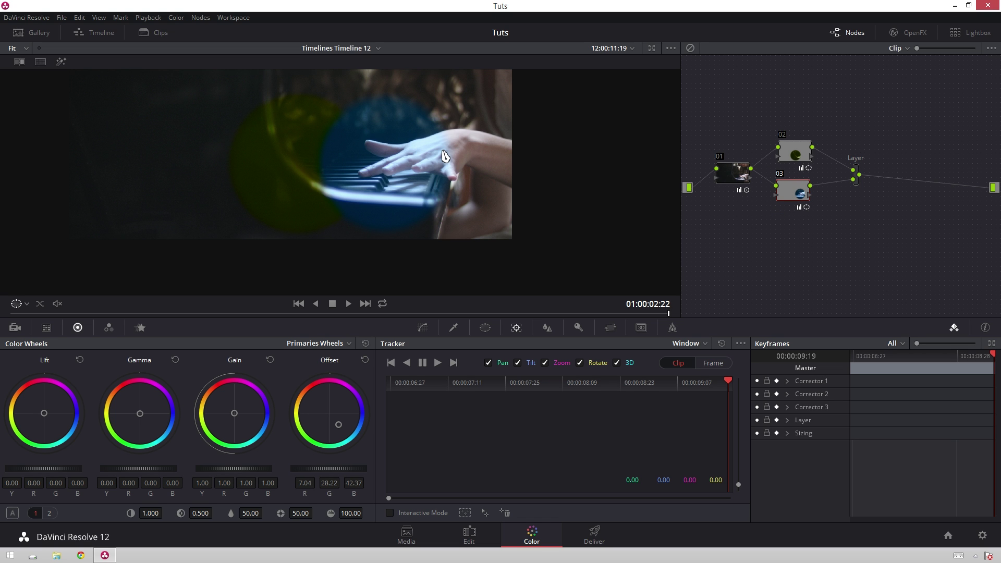
{"action": "scroll", "scroll_direction": "down", "scroll_amount": 3}
{"action": "middle_click", "coordinate": [331, 137]}
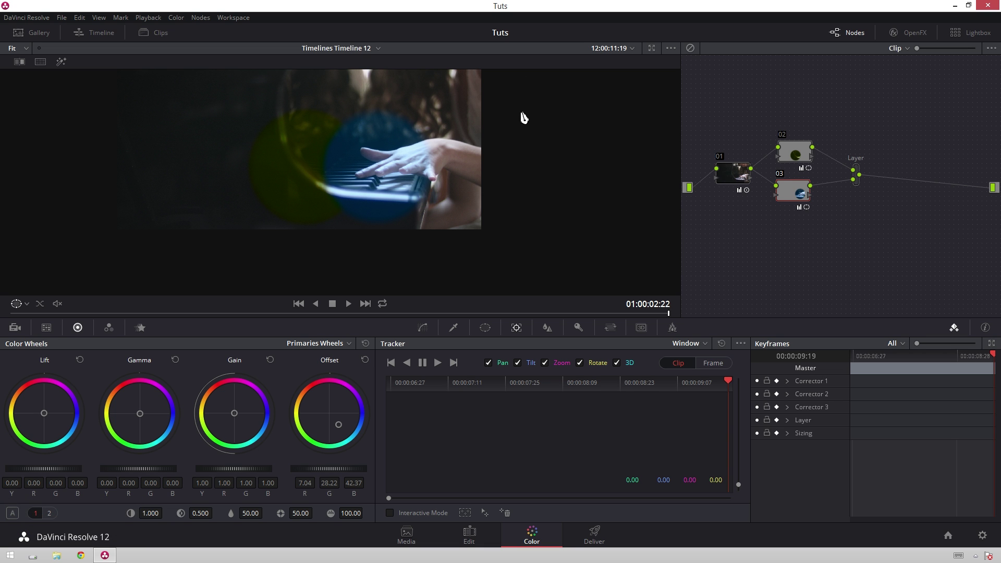
{"action": "scroll", "scroll_direction": "down", "scroll_amount": 3}
{"action": "scroll", "scroll_direction": "up", "scroll_amount": 3}
{"action": "scroll", "scroll_direction": "down", "scroll_amount": 3}
{"action": "middle_click", "coordinate": [454, 261]}
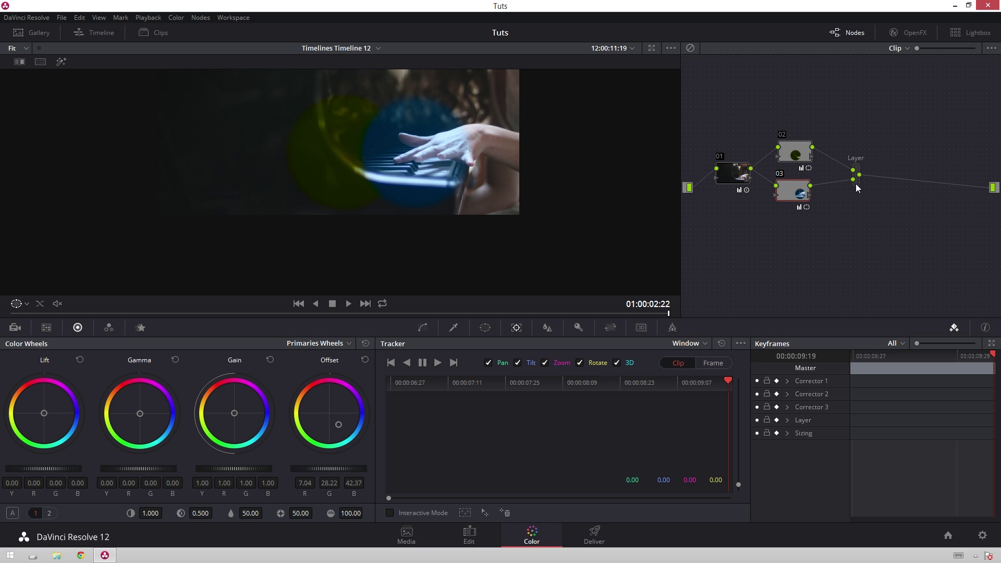
{"action": "right_click", "coordinate": [860, 187]}
Step: Browse the layer mixer's Composite Mode list and the Nodes menu without changing anything
{"action": "left_click", "coordinate": [864, 242]}
{"action": "left_click", "coordinate": [875, 233]}
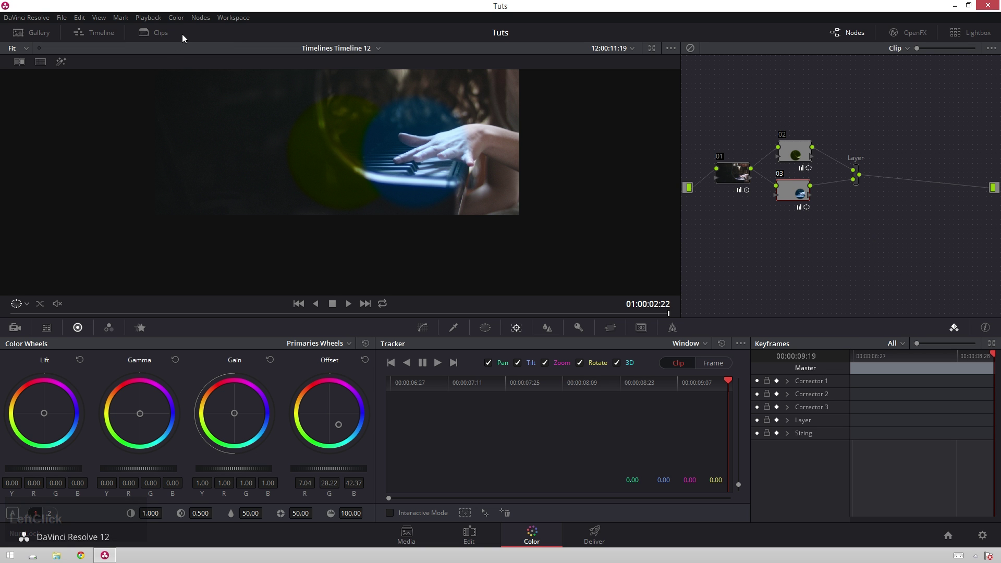
{"action": "left_click", "coordinate": [223, 18]}
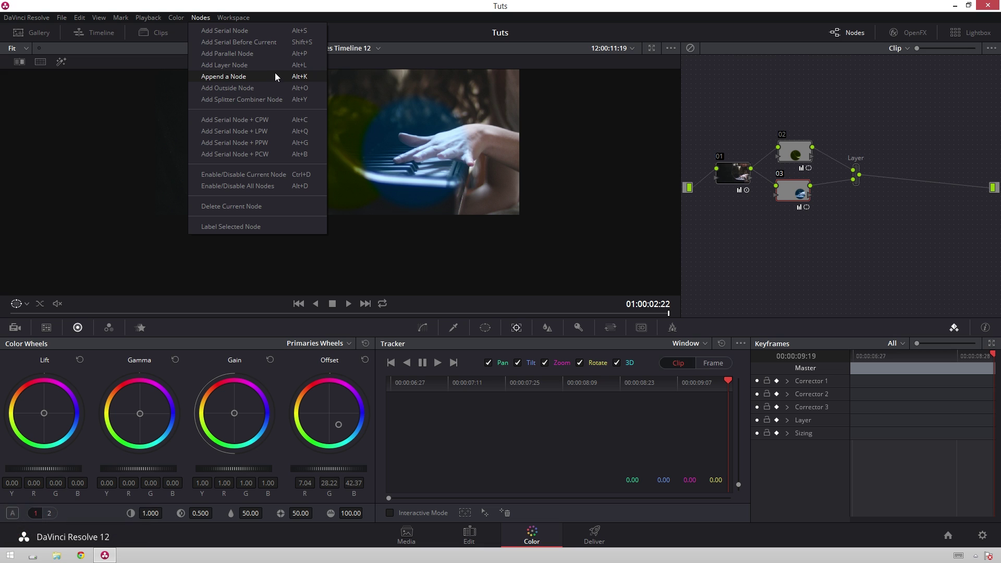
Step: Add a separate Layer Mixer node, delete it again, and show the Clips strip
{"action": "right_click", "coordinate": [864, 227]}
{"action": "left_click", "coordinate": [931, 246]}
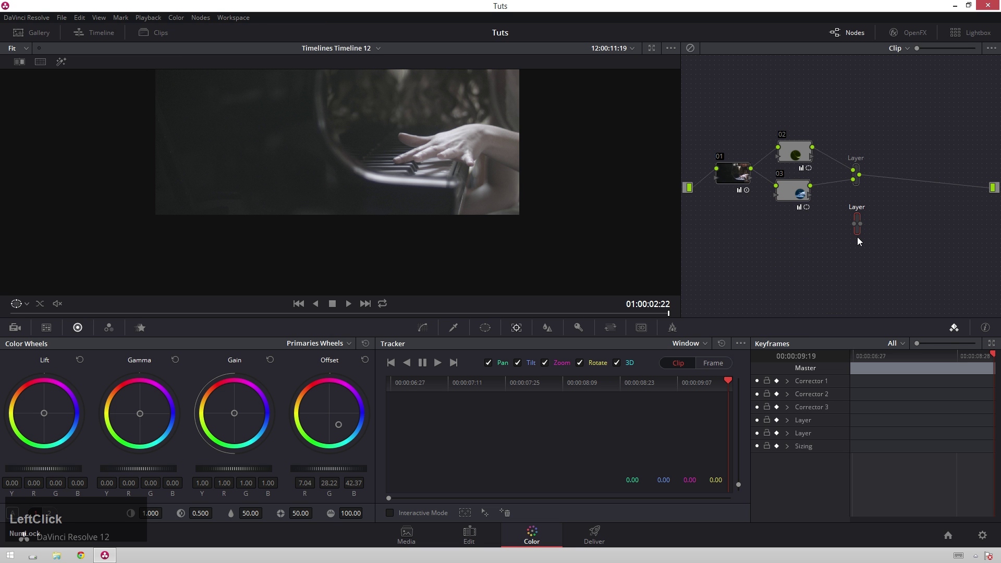
{"action": "left_click", "coordinate": [862, 240]}
{"action": "key", "text": "Delete"}
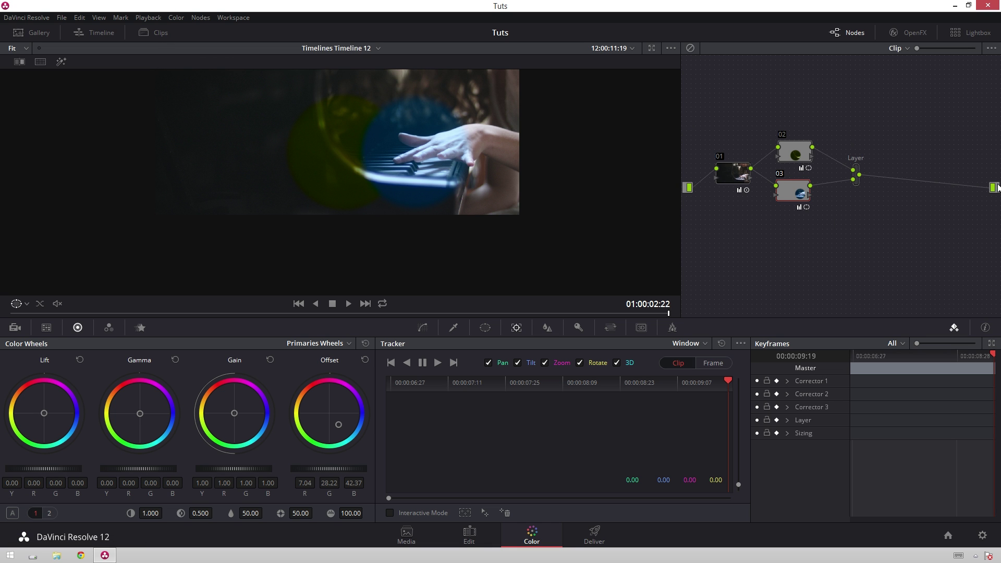
{"action": "left_click", "coordinate": [866, 220]}
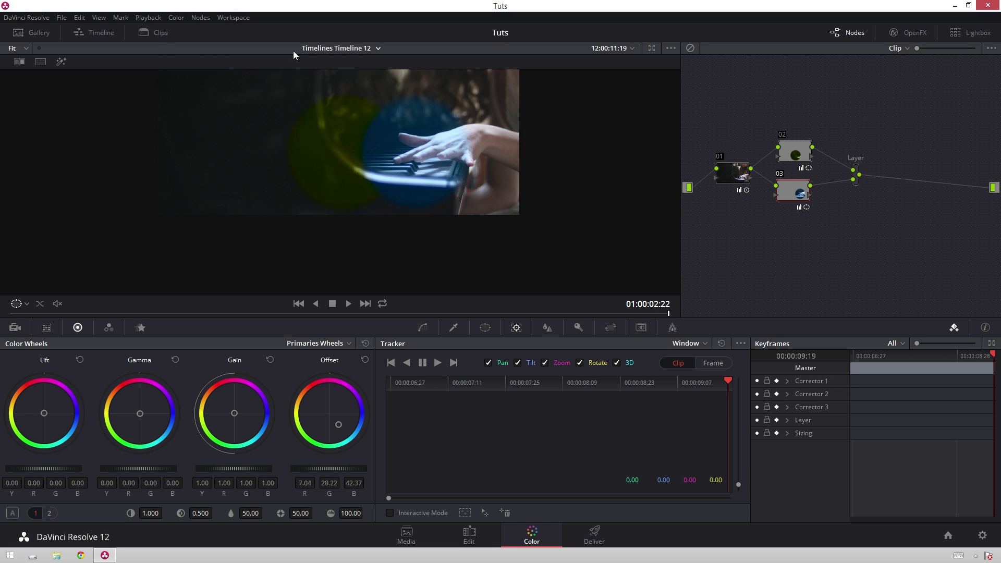
{"action": "left_click", "coordinate": [159, 39]}
Step: Load the saved grade version 'example' and hide the clip strip to enlarge the viewer
{"action": "right_click", "coordinate": [46, 284]}
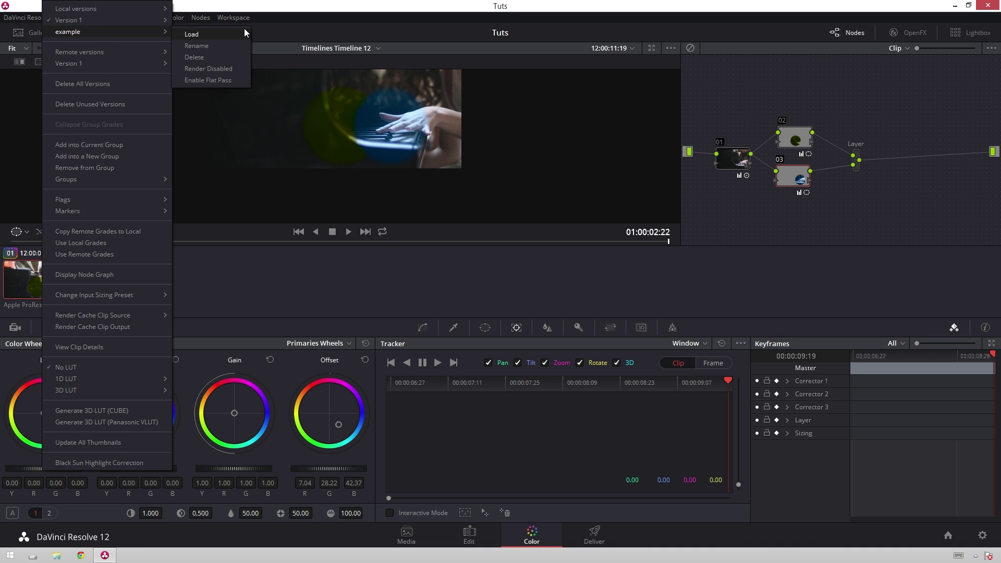
{"action": "left_click", "coordinate": [243, 37]}
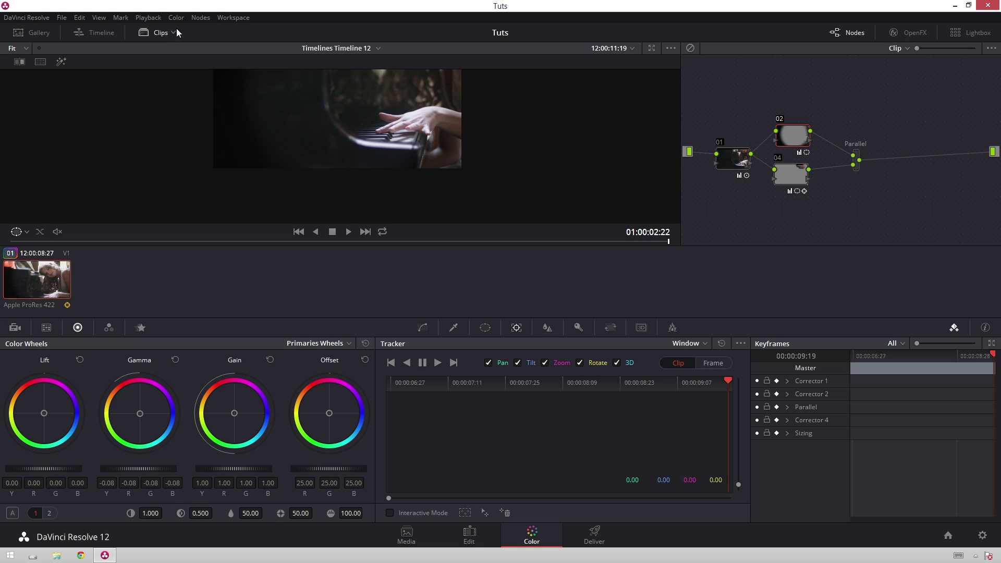
{"action": "left_click", "coordinate": [167, 35]}
{"action": "scroll", "scroll_direction": "down", "scroll_amount": 3}
{"action": "middle_click", "coordinate": [526, 107]}
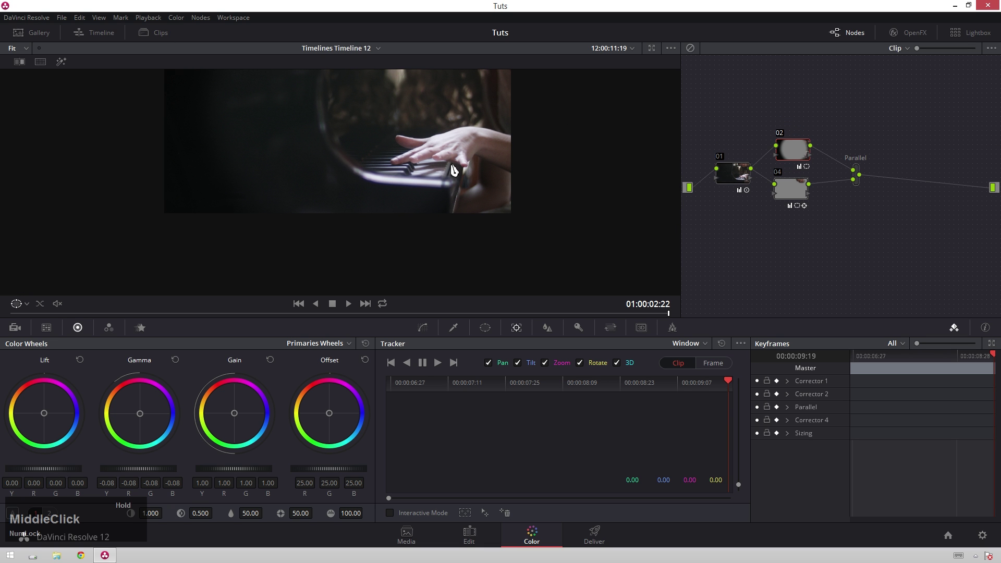
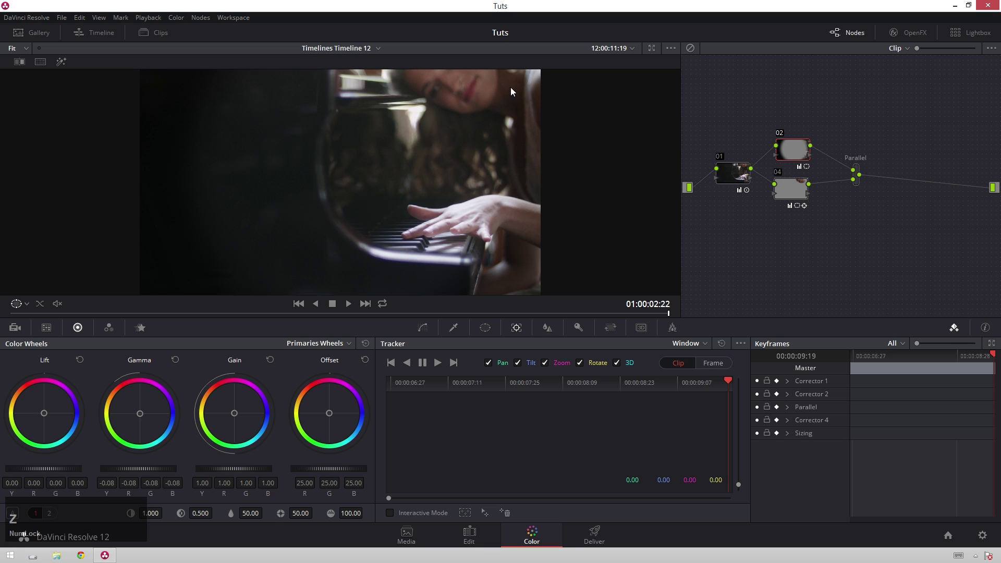
Step: Bring up the Window and Qualifier palettes and node 02's options for the next adjustments
{"action": "left_click", "coordinate": [814, 164]}
{"action": "left_click", "coordinate": [406, 409]}
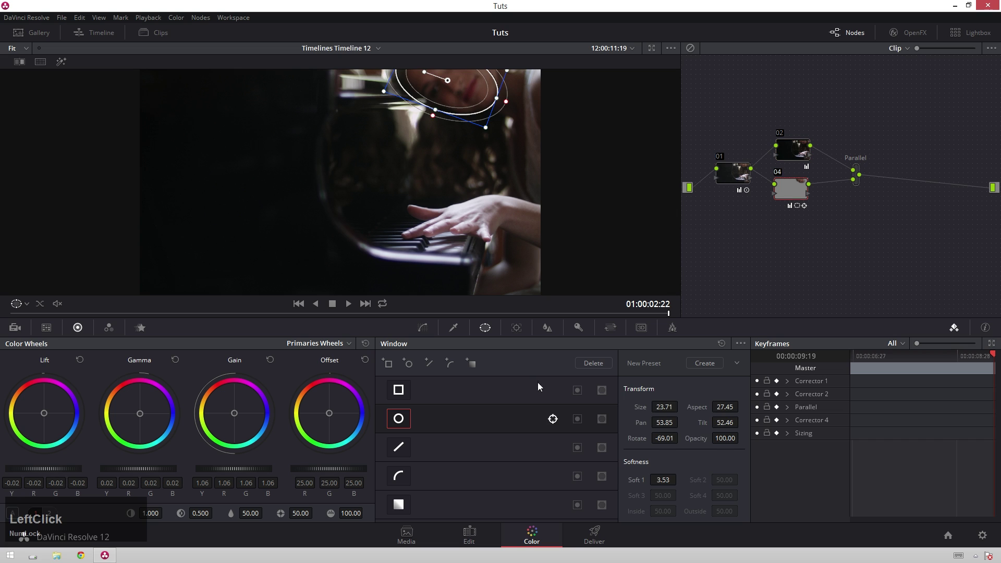
{"action": "left_click", "coordinate": [404, 420]}
{"action": "right_click", "coordinate": [800, 164]}
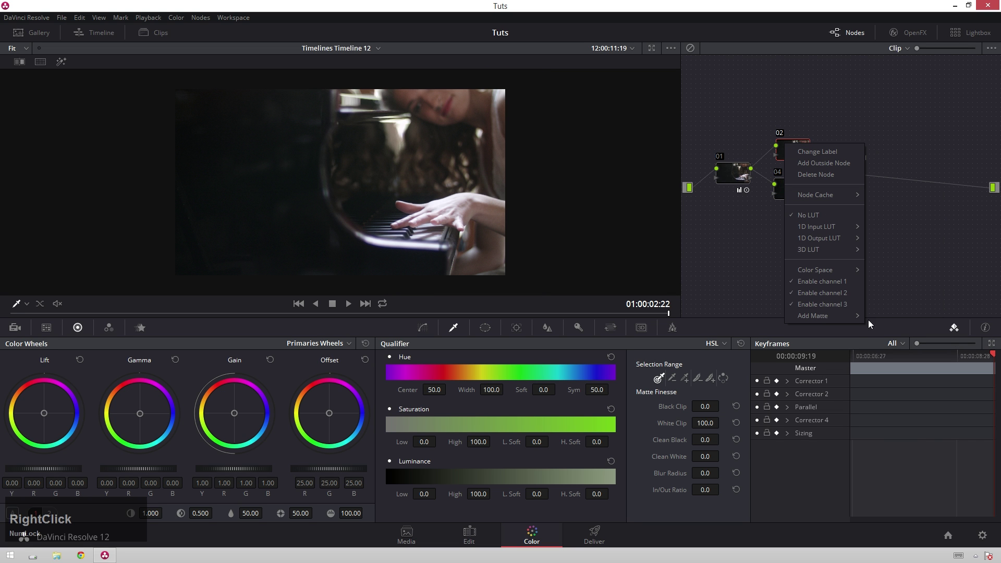
Step: Apply a stylised LUT from House LUTs Rec 709 to node 02 for a warm, faded look
{"action": "left_click", "coordinate": [859, 249]}
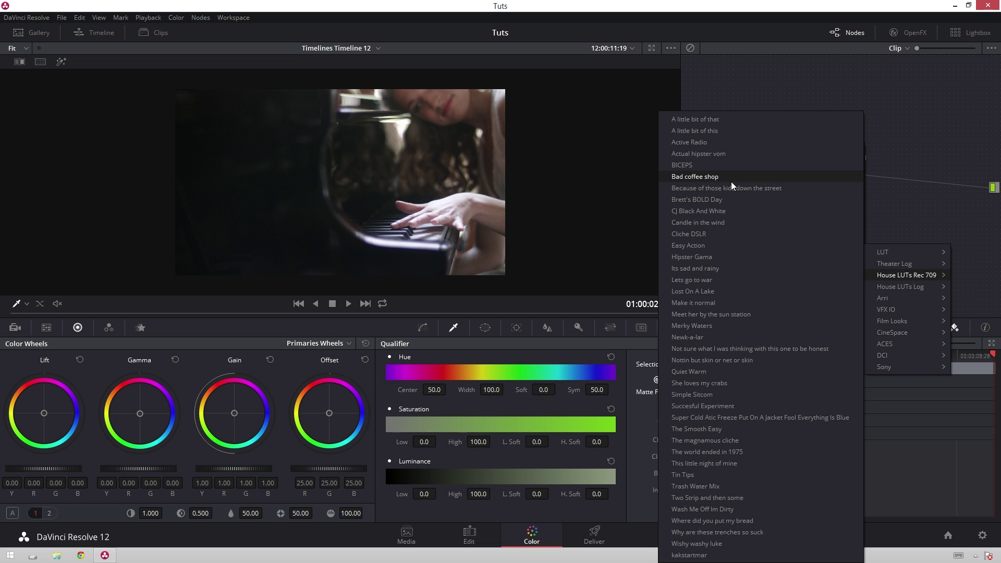
{"action": "left_click", "coordinate": [754, 140]}
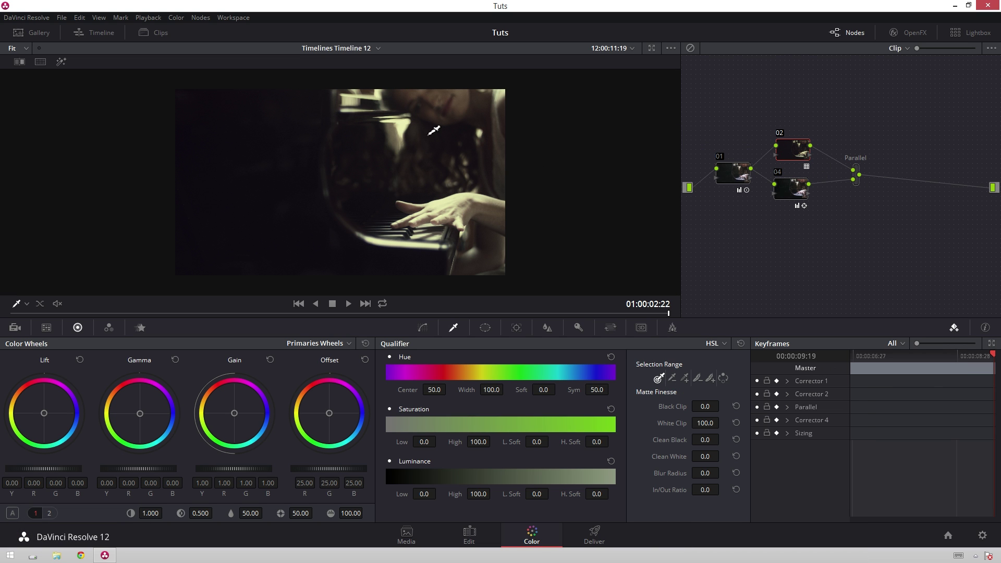
Step: Qualify the pianist's skin on node 04 with Clean White 95.8 and Blur Radius 98.7
{"action": "left_click", "coordinate": [806, 196]}
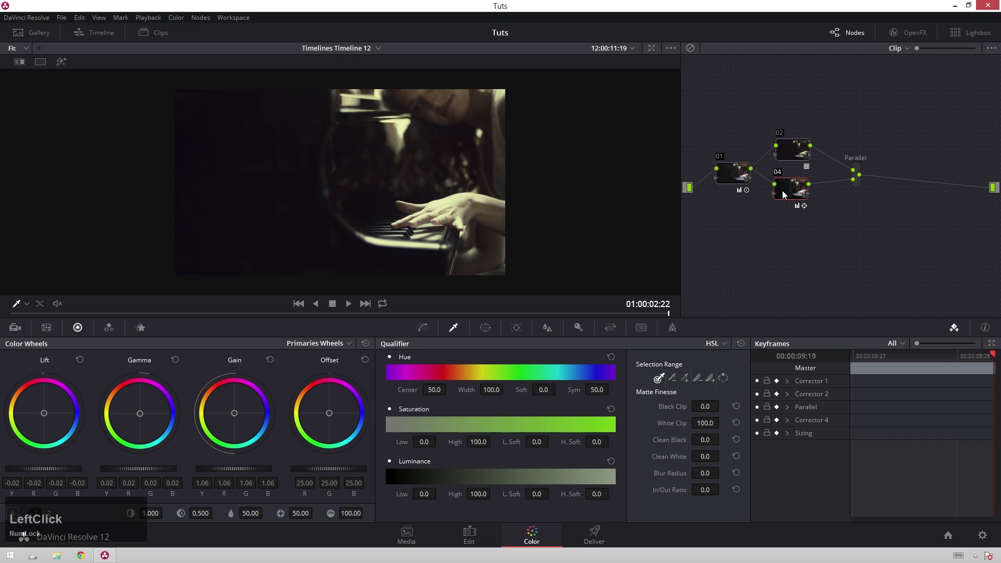
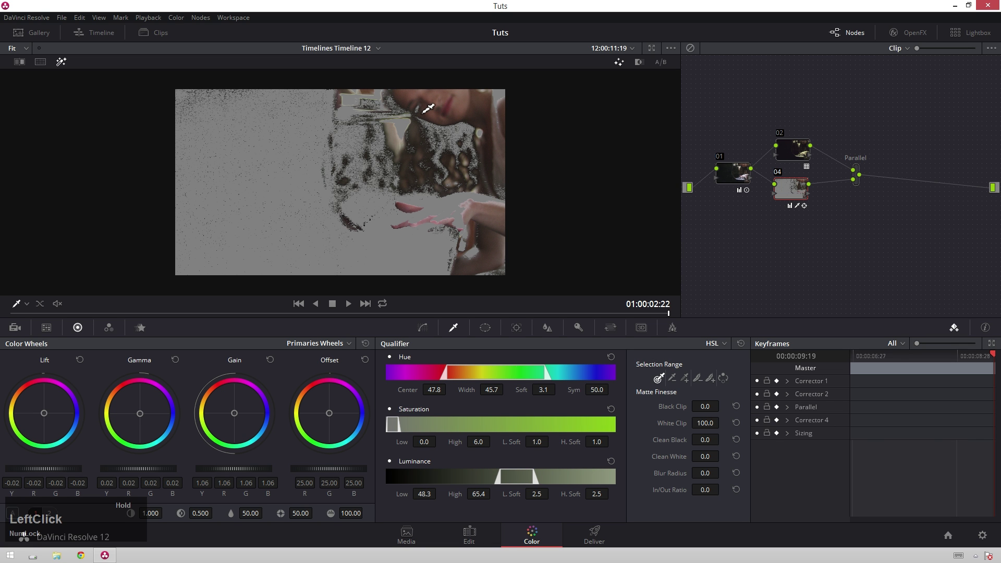
{"action": "left_click", "coordinate": [717, 456]}
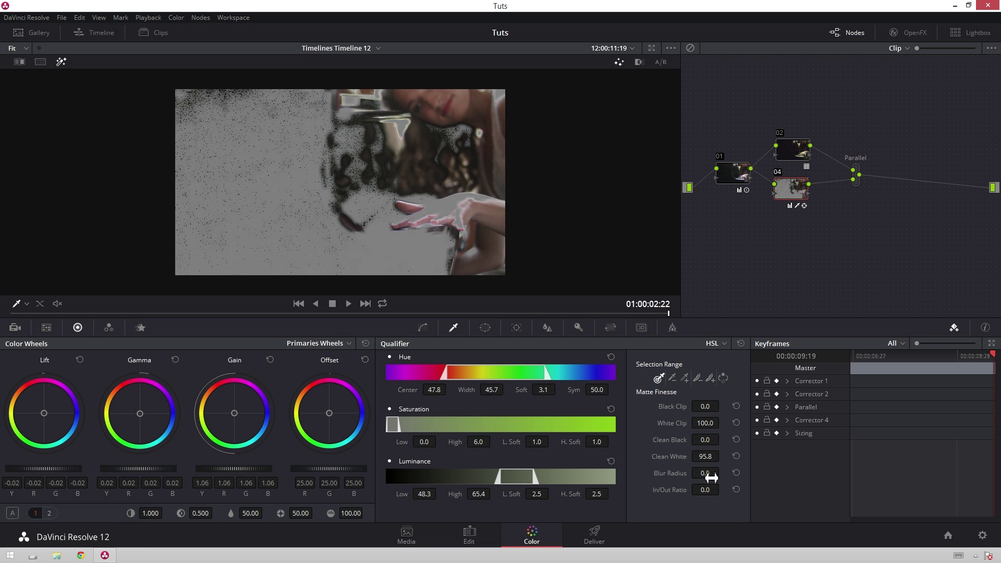
{"action": "left_click", "coordinate": [712, 482]}
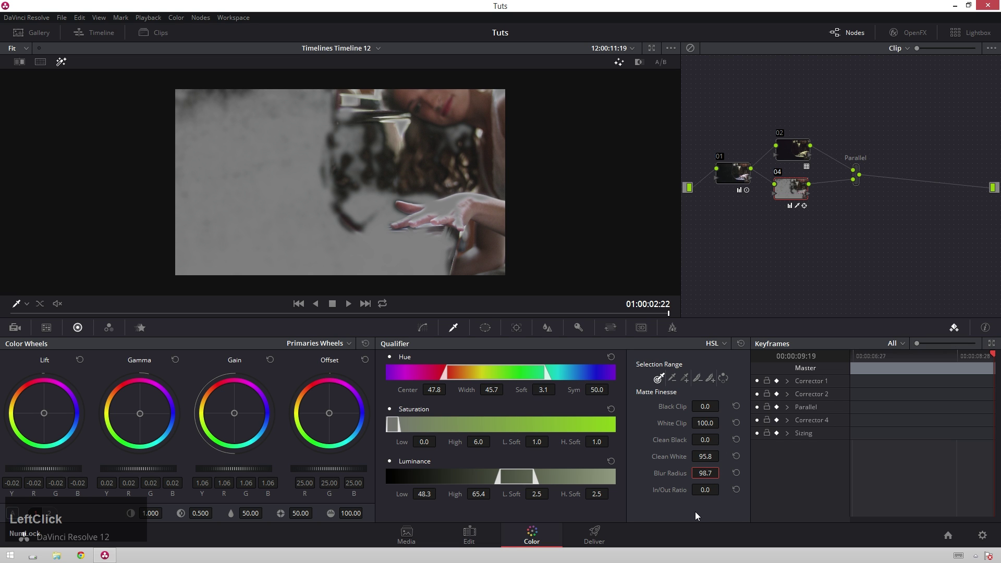
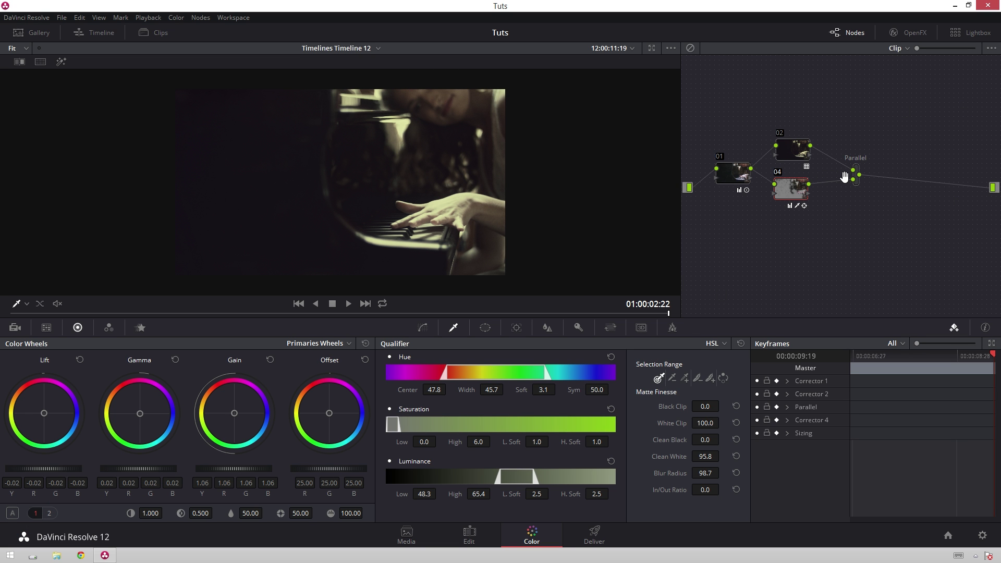
Step: Convert the Parallel mixer into a Layer mixer
{"action": "right_click", "coordinate": [862, 183]}
{"action": "left_click", "coordinate": [889, 231]}
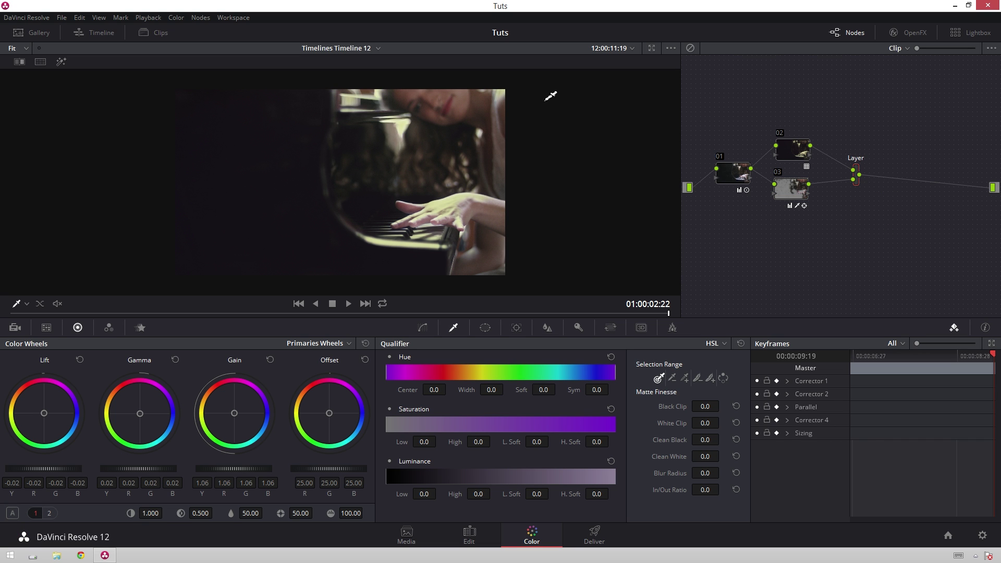
Step: Lower node 03's Key Output Gain to about half to weaken the skin key
{"action": "left_click", "coordinate": [790, 201]}
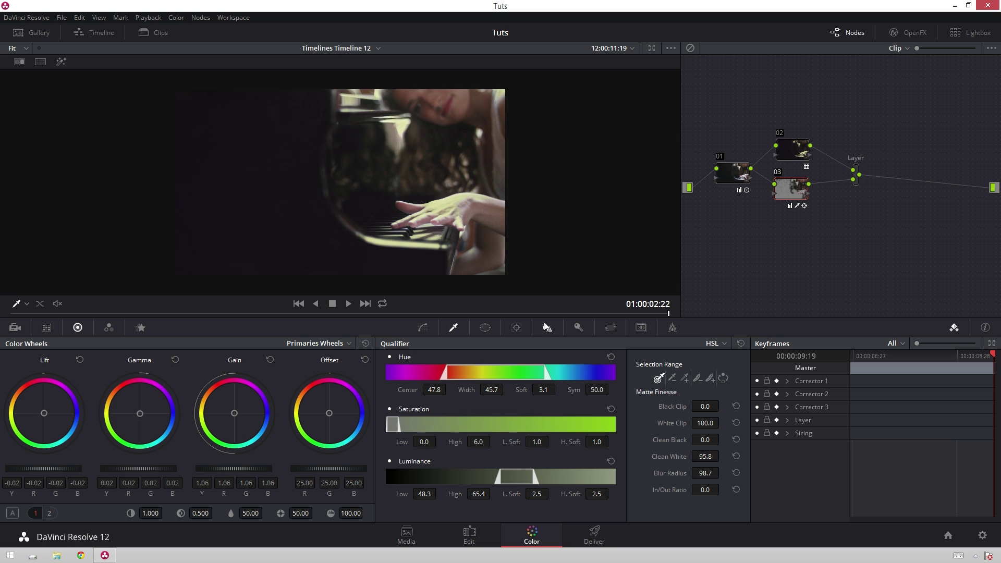
{"action": "left_click", "coordinate": [587, 325]}
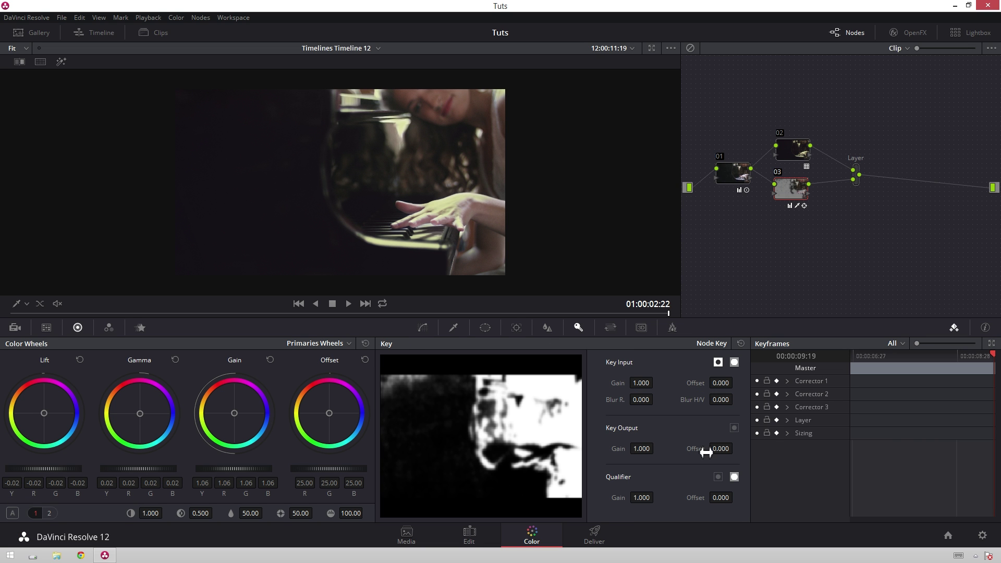
{"action": "left_click", "coordinate": [628, 447]}
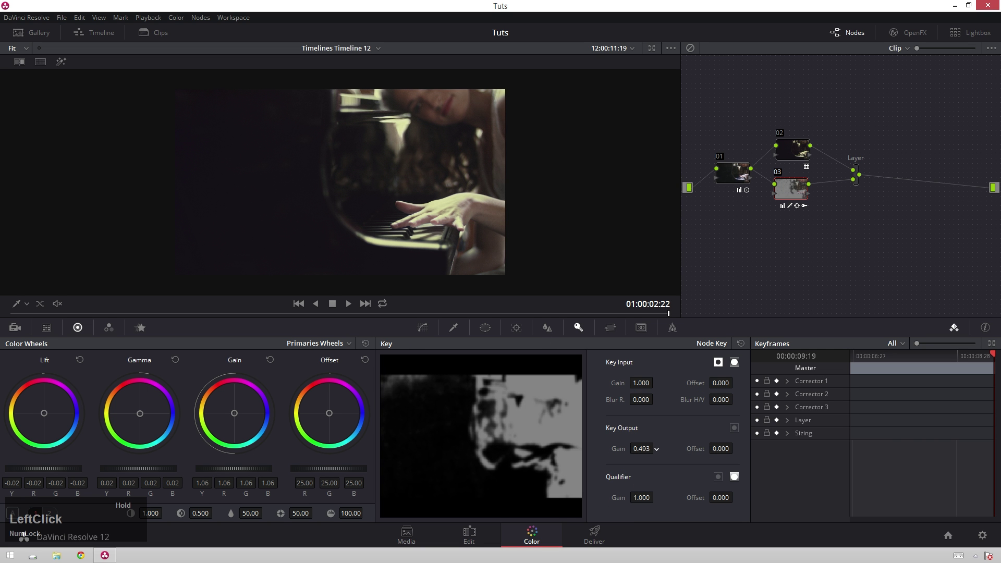